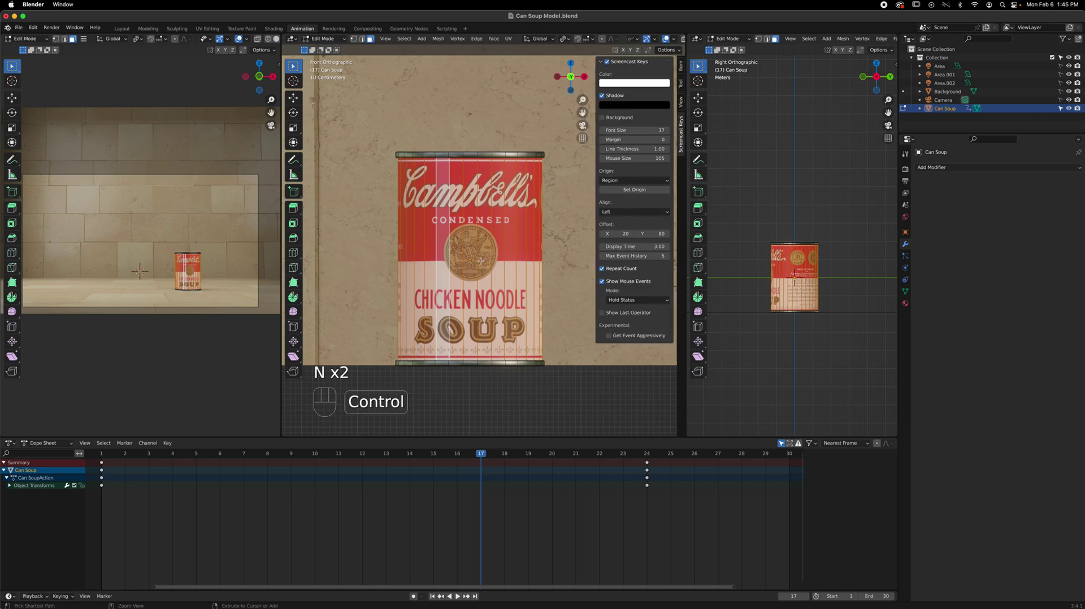
# Select all of the can's geometry in Edit Mode and show the interaction-mode list.
pyautogui.press('ctrl+r')
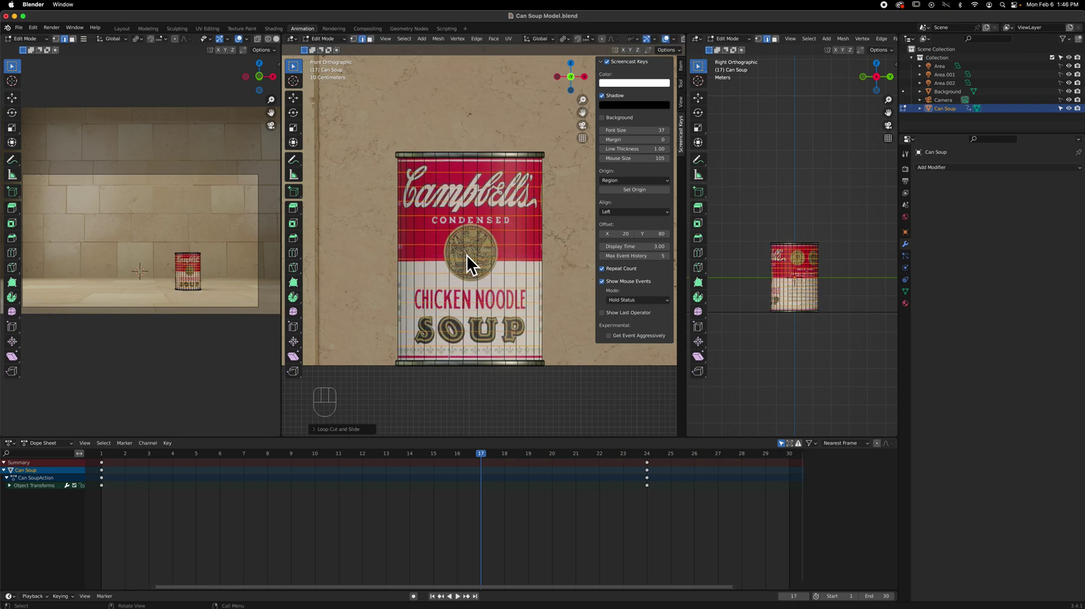
pyautogui.click(317, 430)
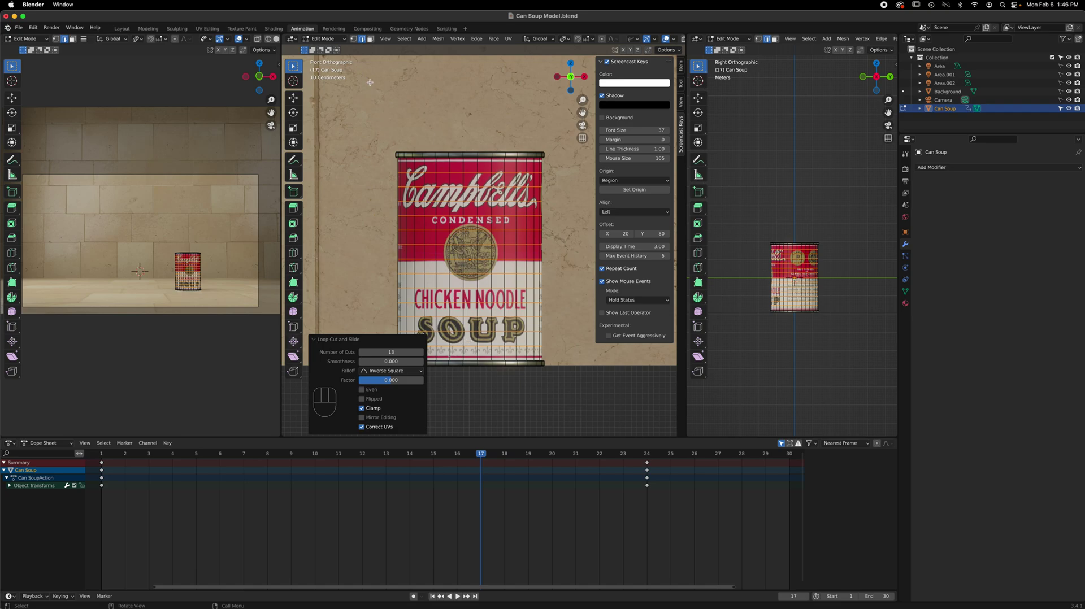
# Back in Object Mode, add a Simple Deform modifier set to Bend along the Y axis.
pyautogui.moveTo(340, 39); pyautogui.dragTo(335, 50)
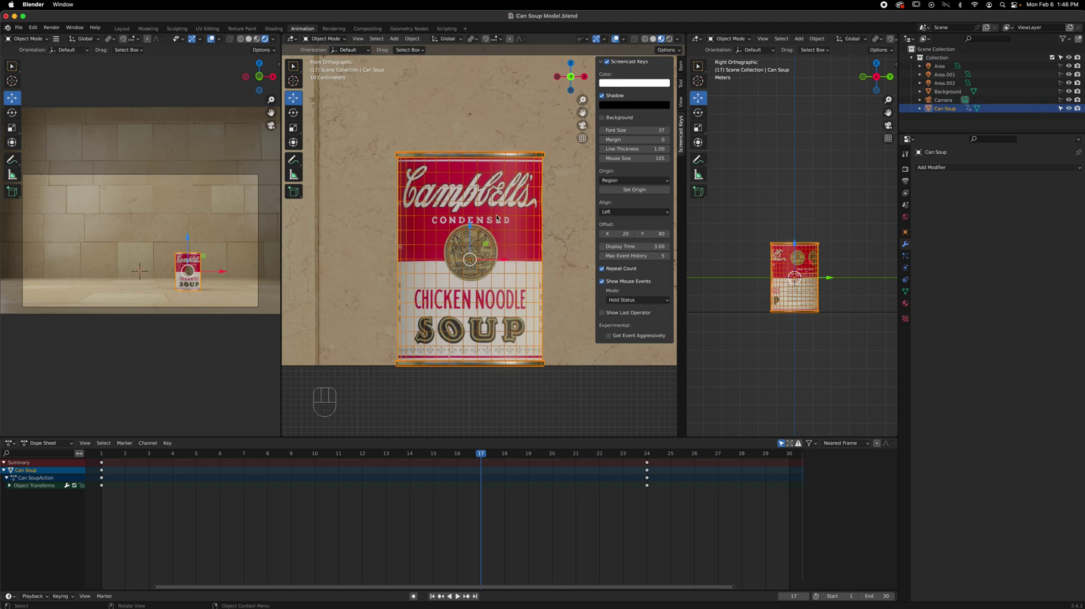
pyautogui.moveTo(950, 168); pyautogui.dragTo(985, 279)
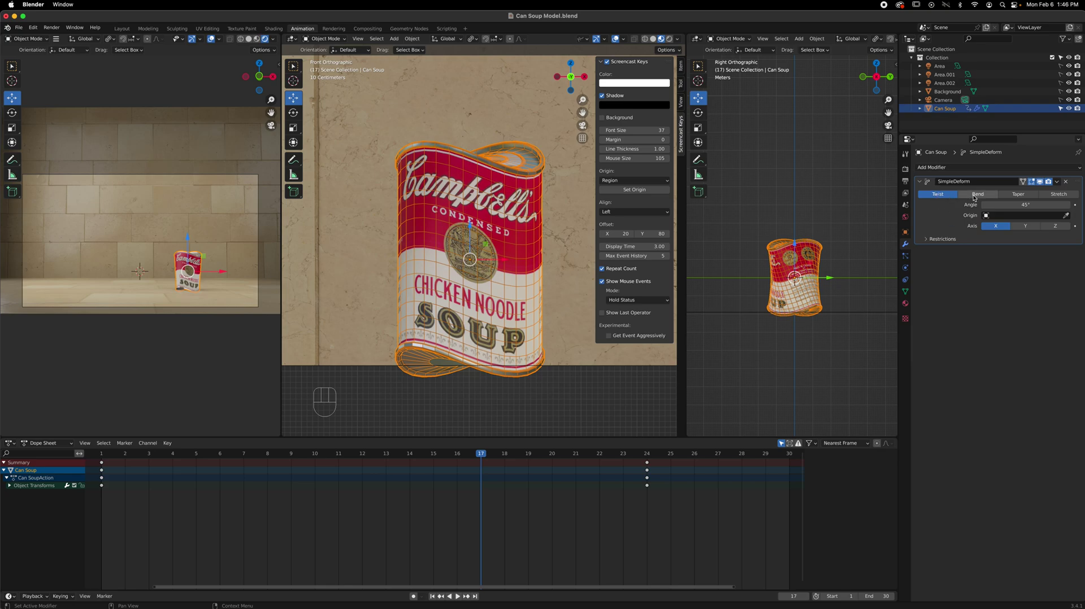
pyautogui.click(975, 196)
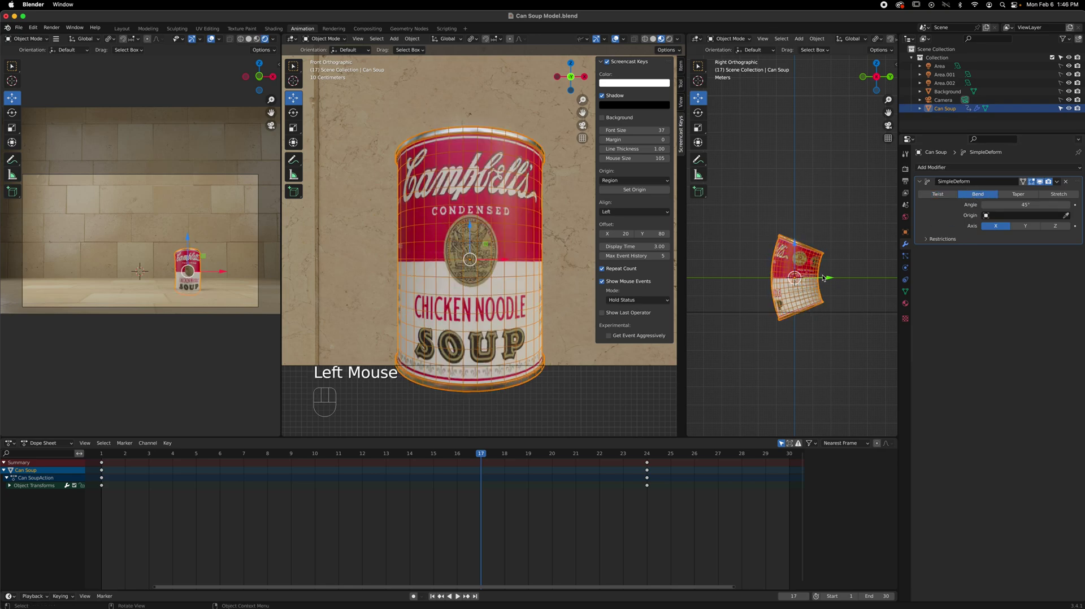
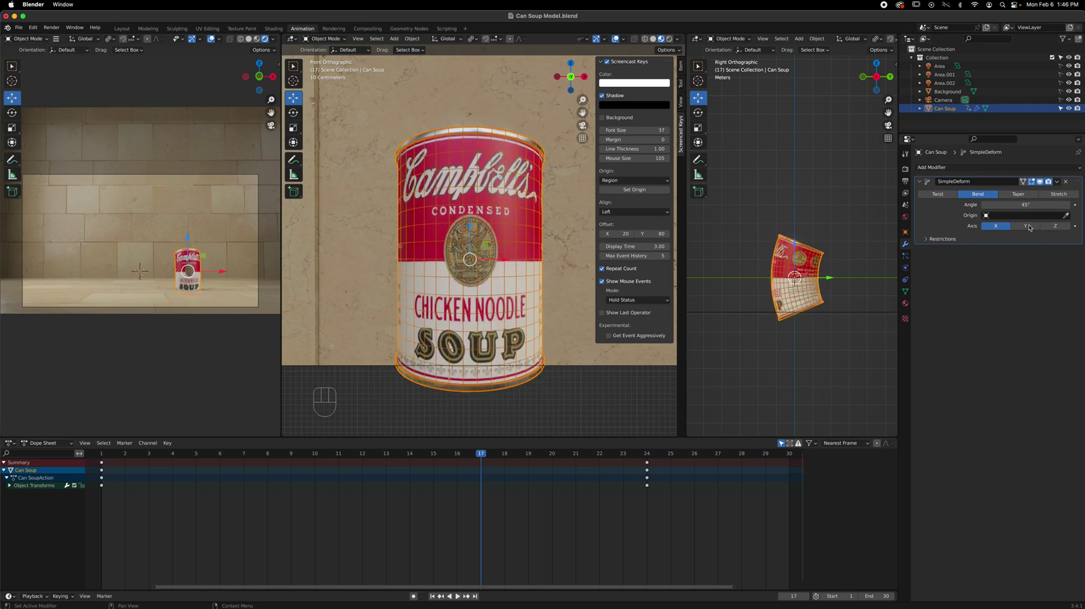
pyautogui.click(1033, 229)
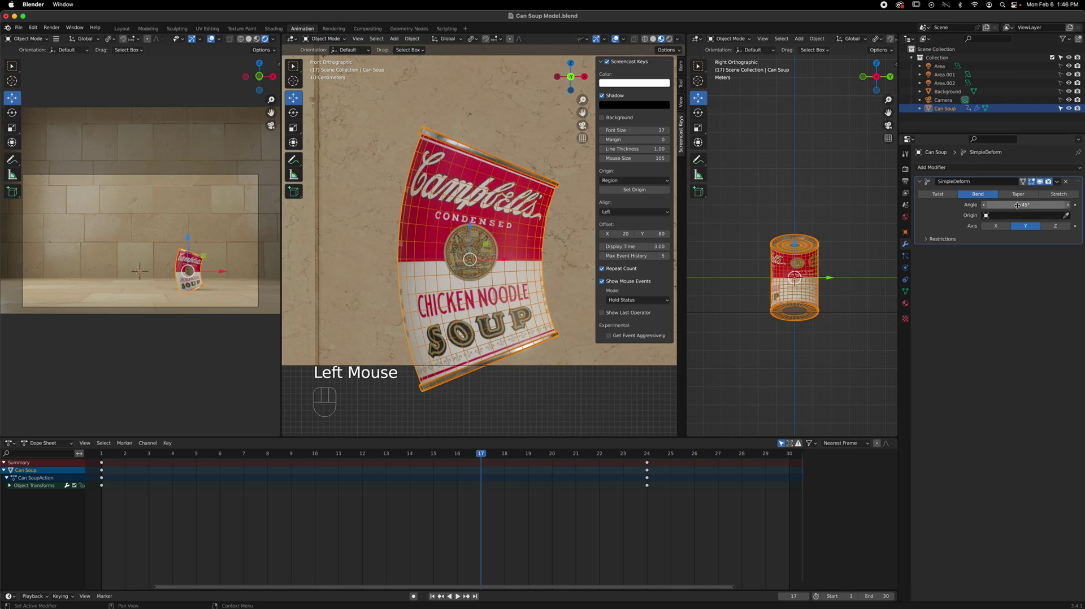
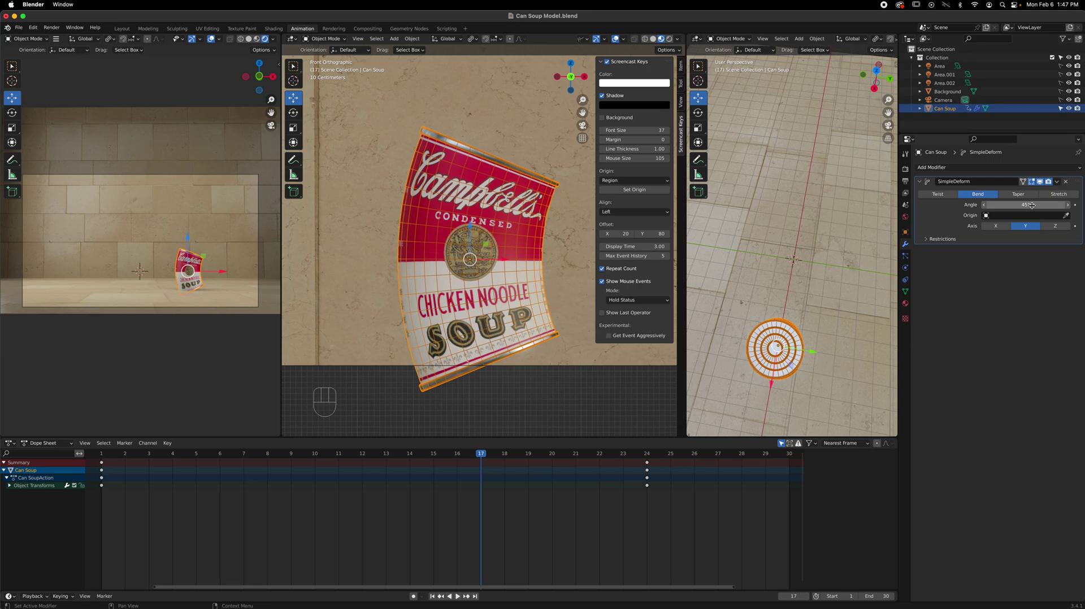
# Restrict the bend limits to 0.50–1.00 under the modifier's Restrictions.
pyautogui.click(929, 241)
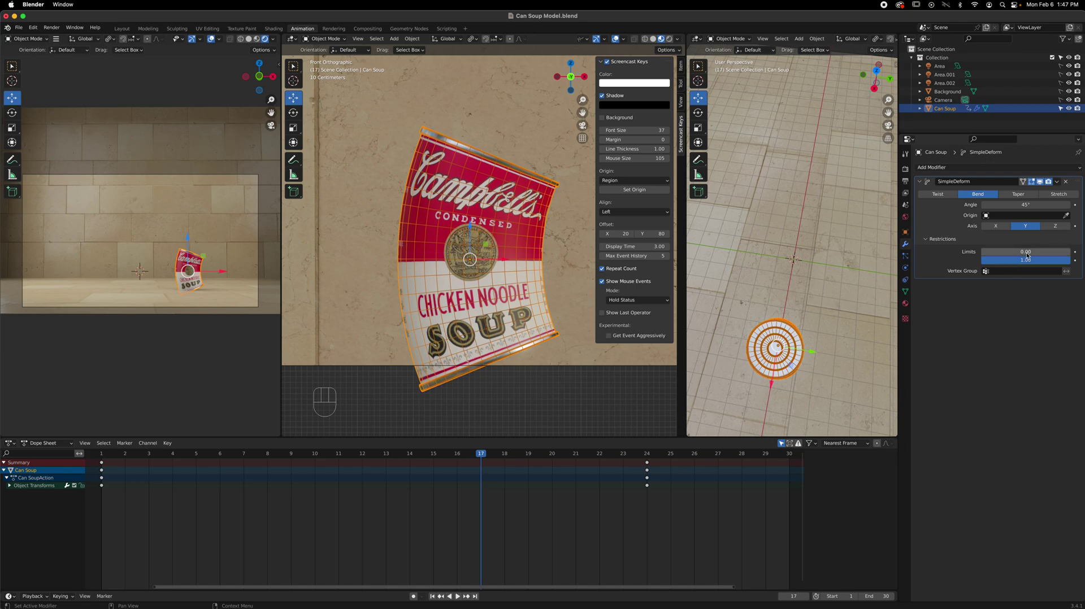
pyautogui.moveTo(1050, 252); pyautogui.dragTo(1026, 253)
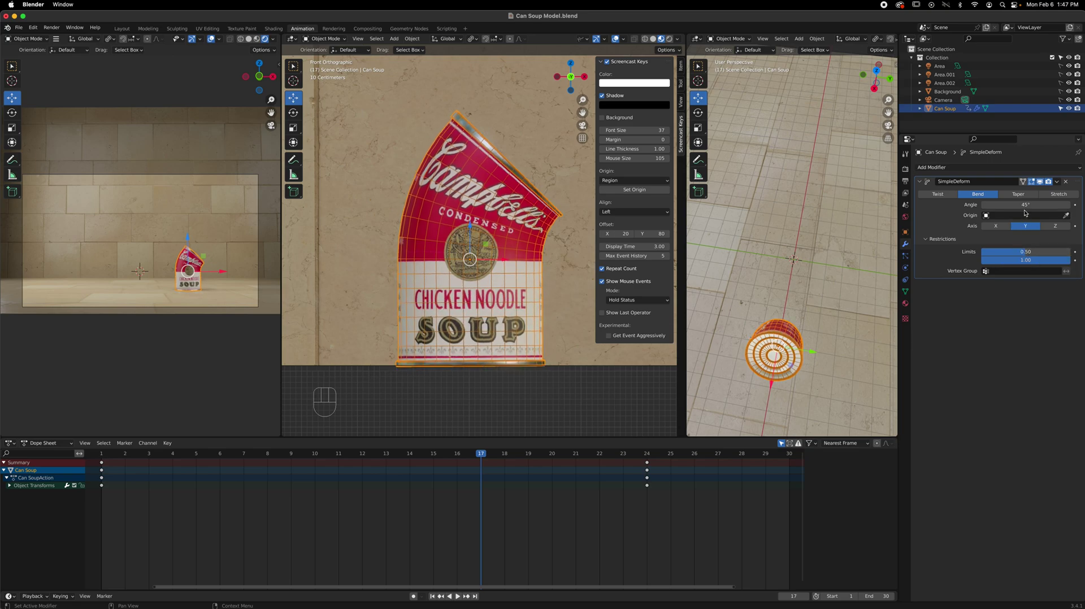
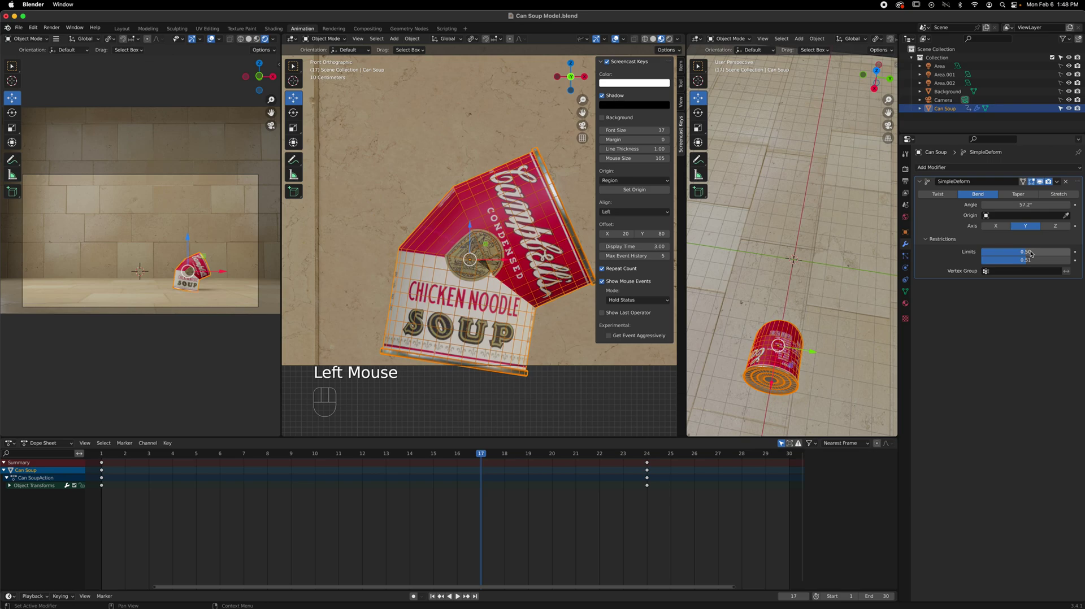
pyautogui.moveTo(1021, 261); pyautogui.dragTo(1022, 262)
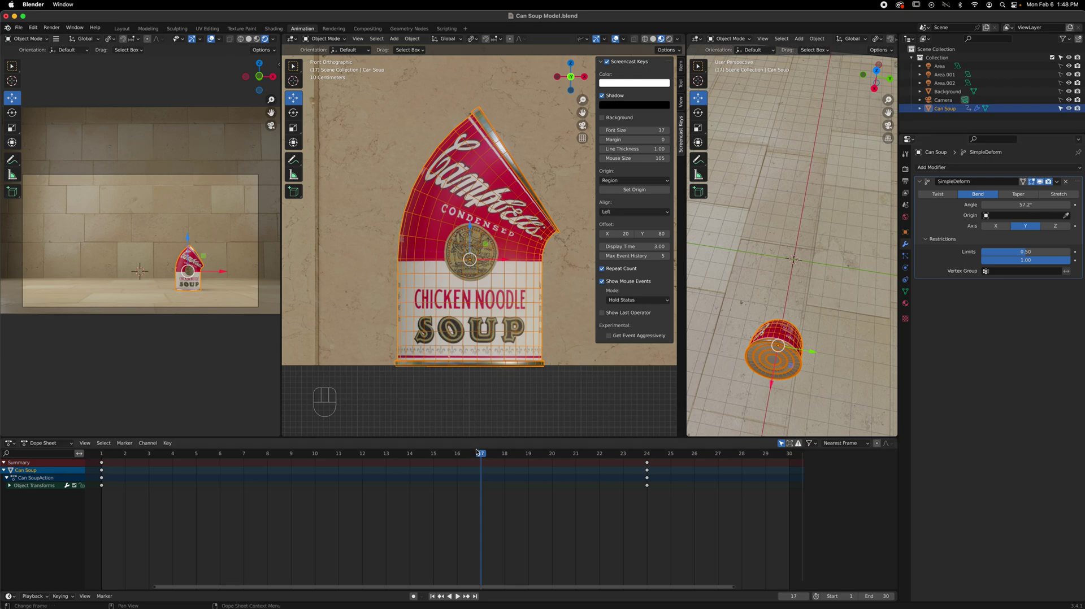
# Zoom the front viewport to frame the bent can during its slide.
pyautogui.scroll(3)
pyautogui.scroll(-3)
pyautogui.scroll(3)
pyautogui.scroll(3)
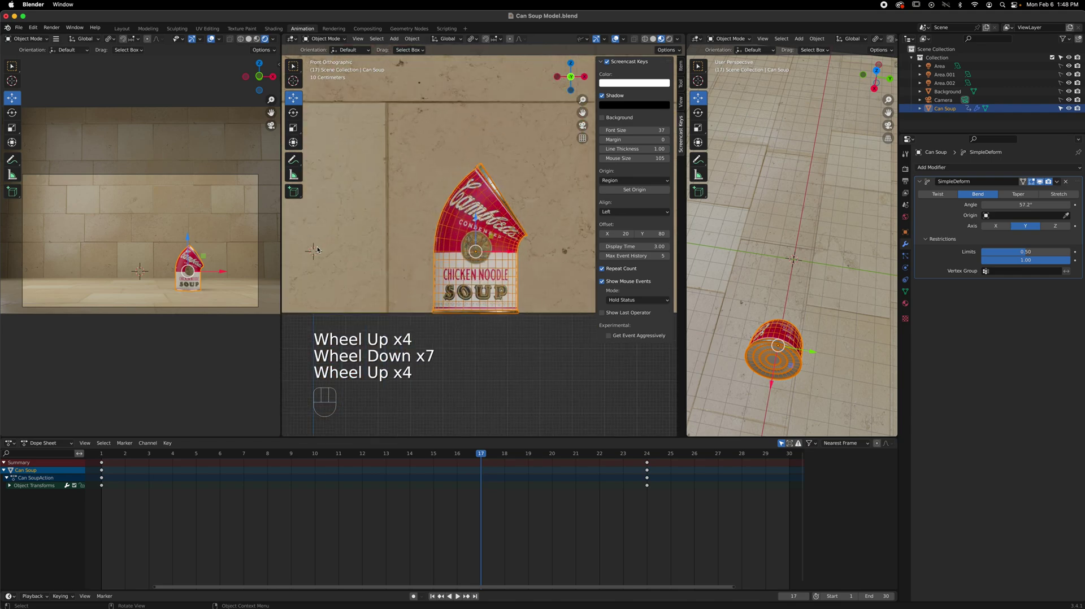
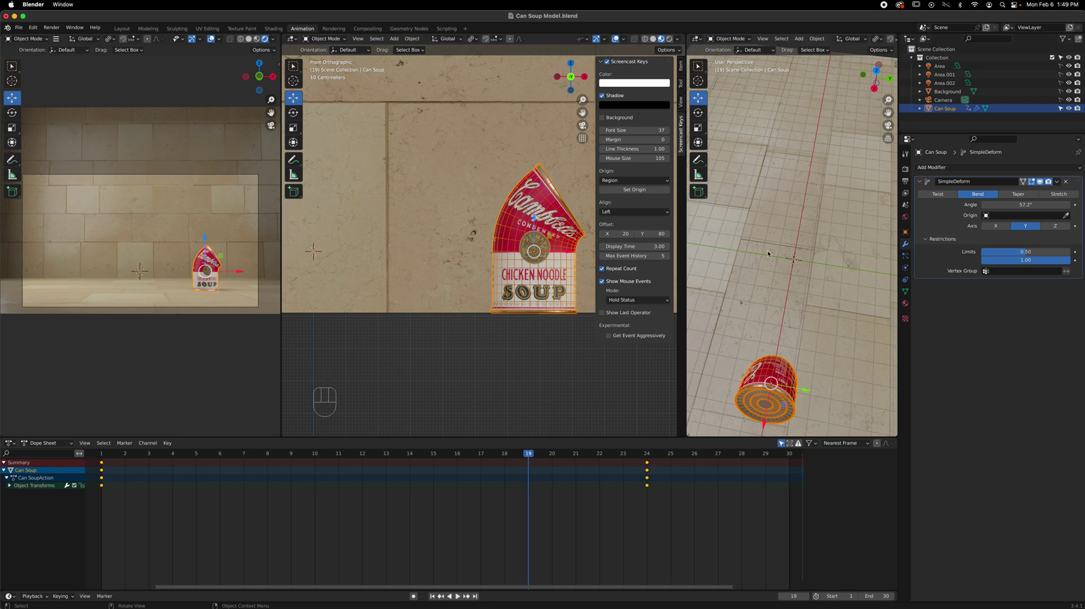
# Snap the side view to right orthographic and hide the screencast key sidebar.
pyautogui.press('KP_3')
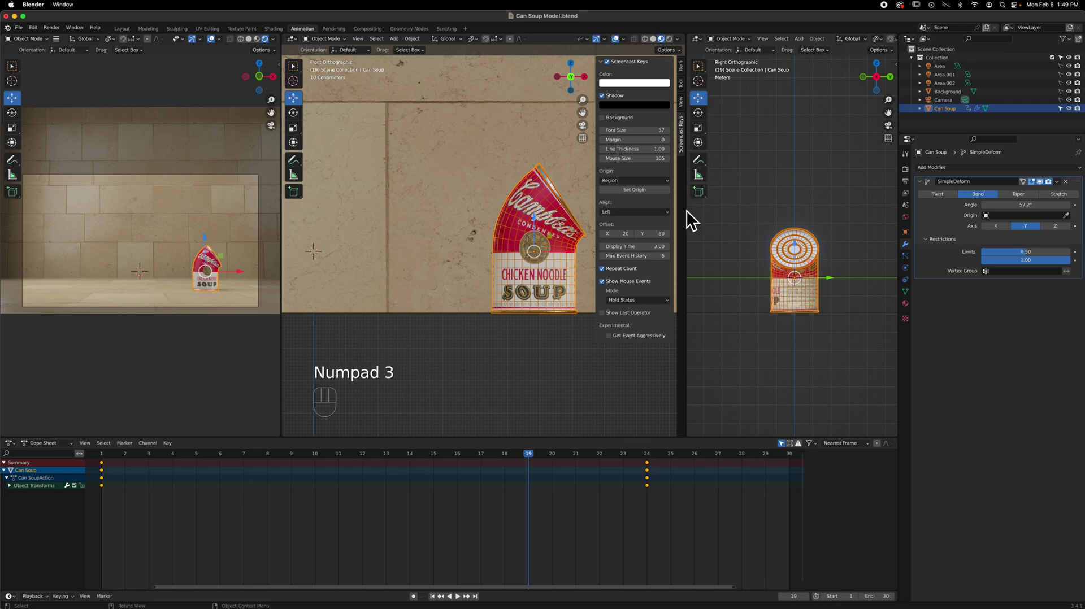
pyautogui.scroll(-3)
pyautogui.moveTo(478, 289); pyautogui.dragTo(484, 303)
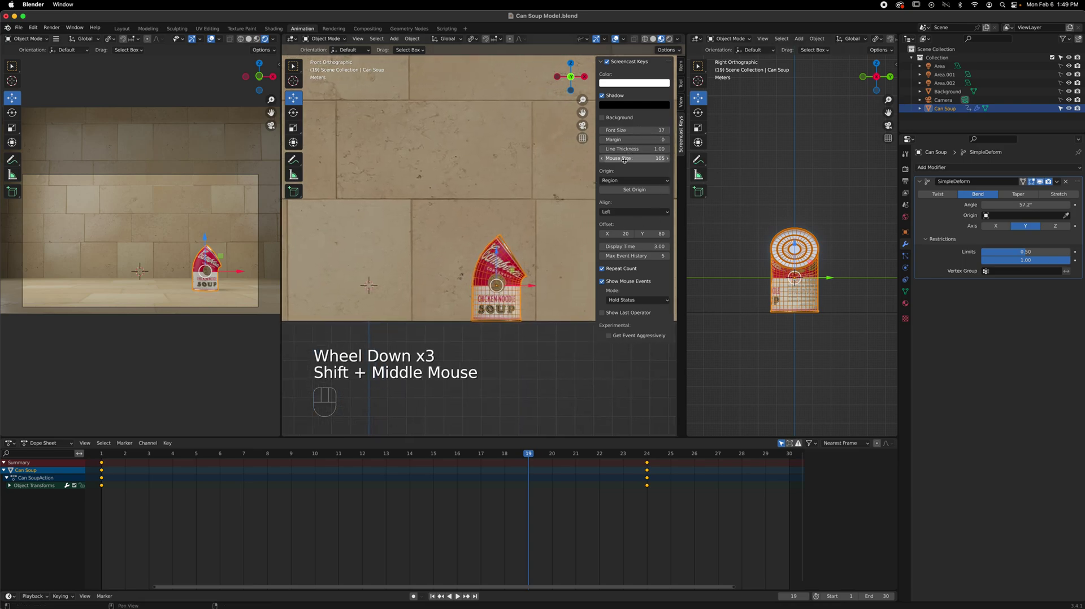
pyautogui.press('n')
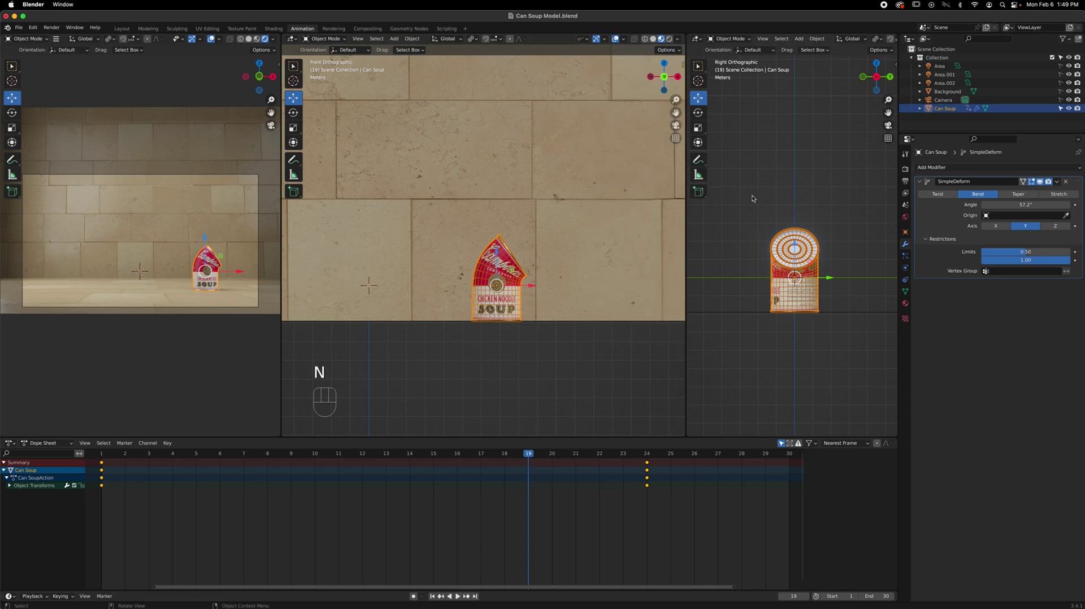
# Show the can's transform values in the side view's Item sidebar, Location X 6.8179 m.
pyautogui.press('n')
pyautogui.press('n')
pyautogui.press('n')
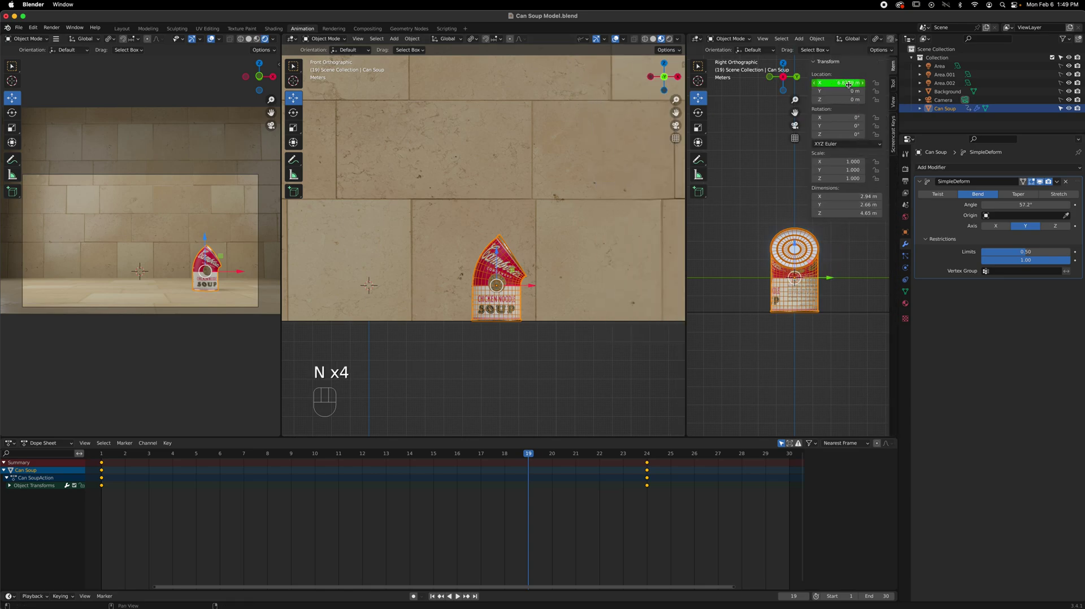
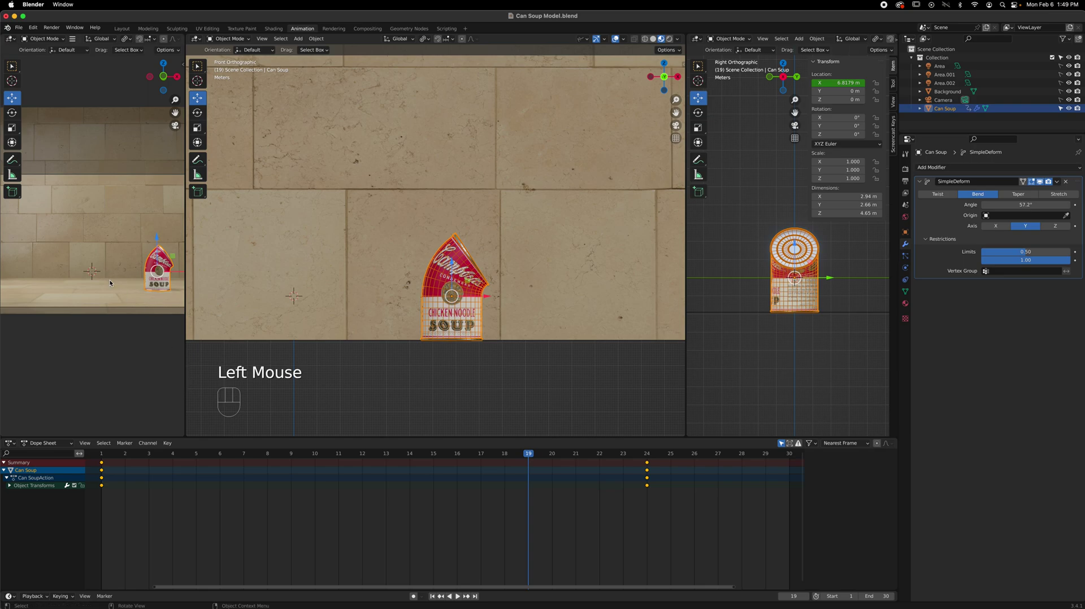
pyautogui.scroll(-3)
pyautogui.scroll(3)
pyautogui.scroll(-3)
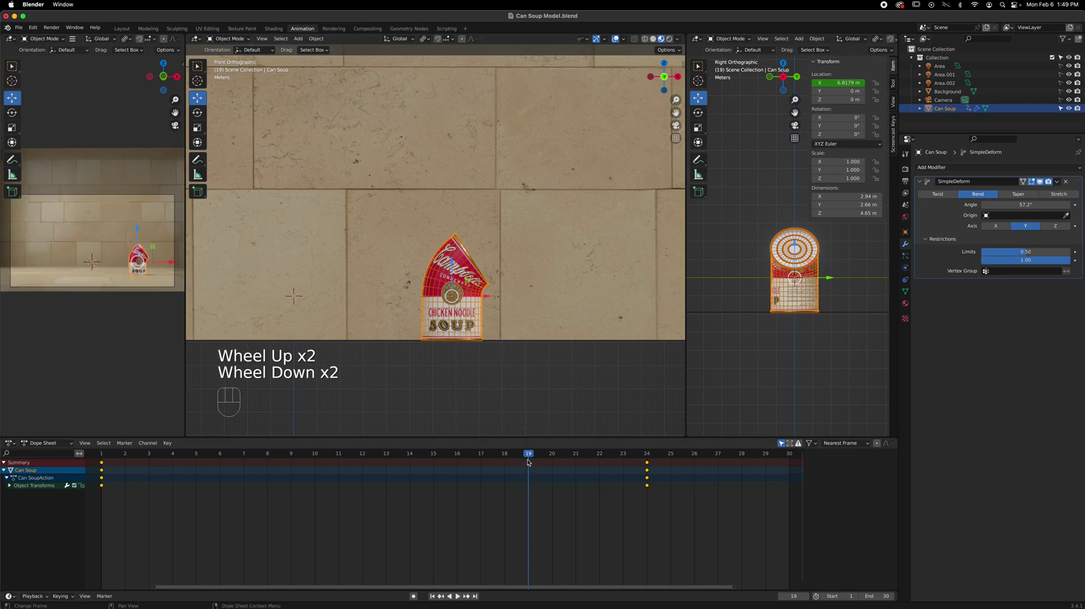
pyautogui.moveTo(521, 453); pyautogui.dragTo(387, 364)
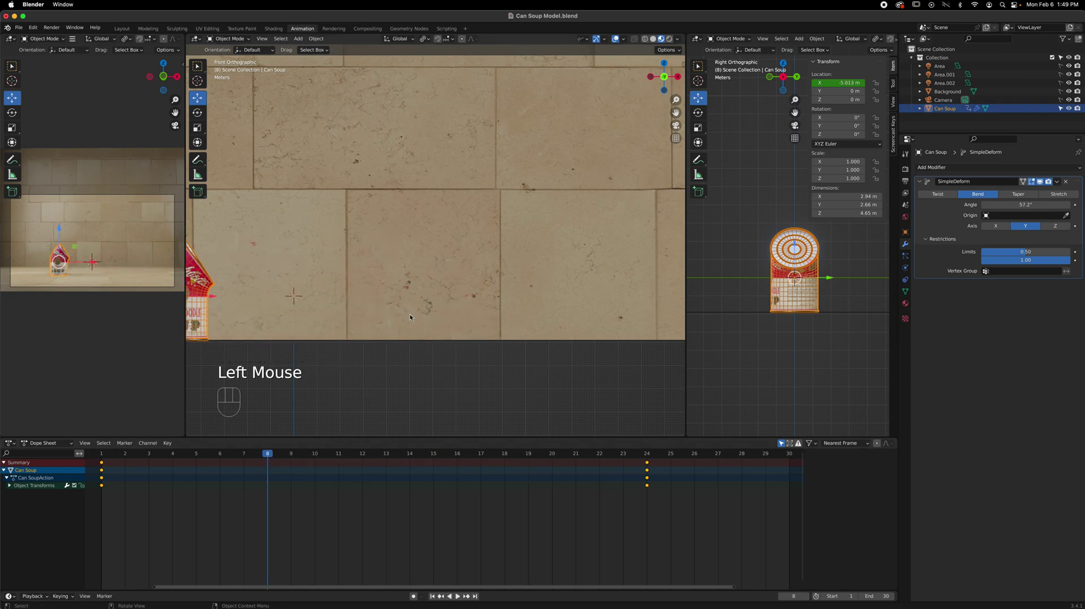
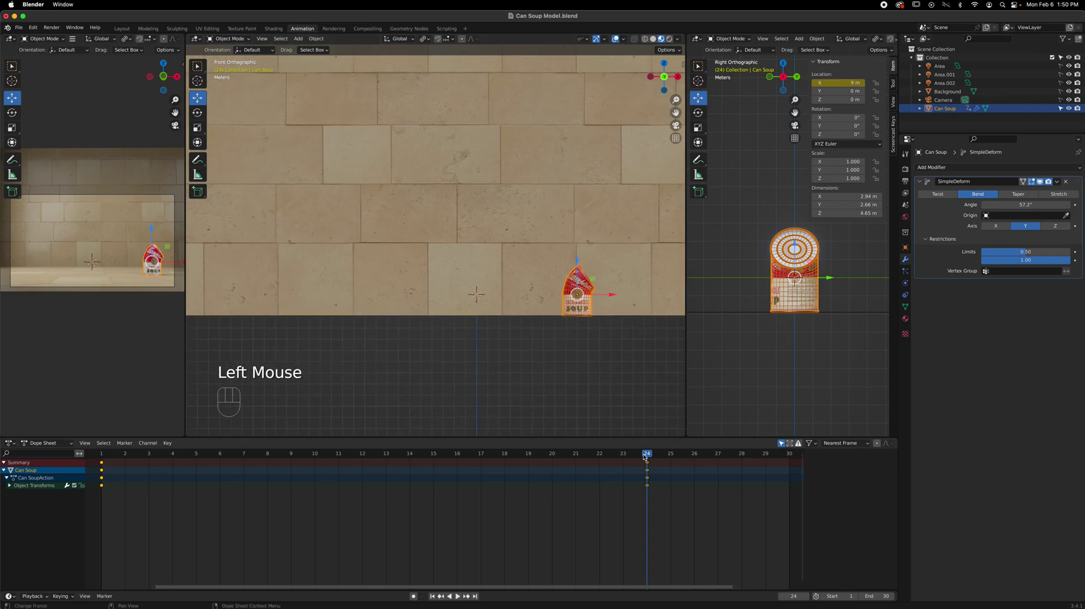
pyautogui.moveTo(630, 457); pyautogui.dragTo(376, 428)
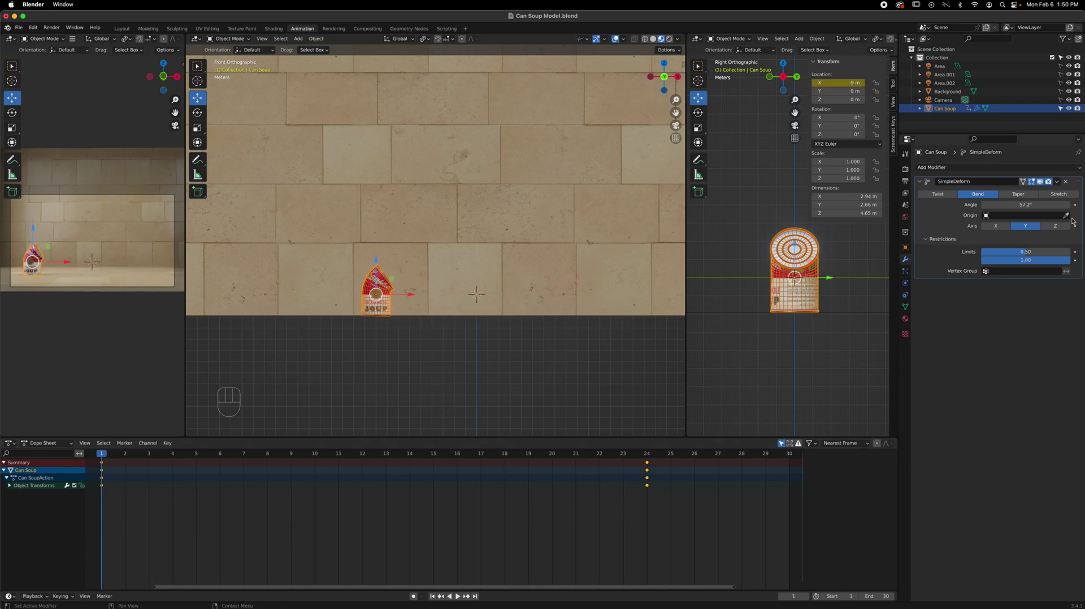
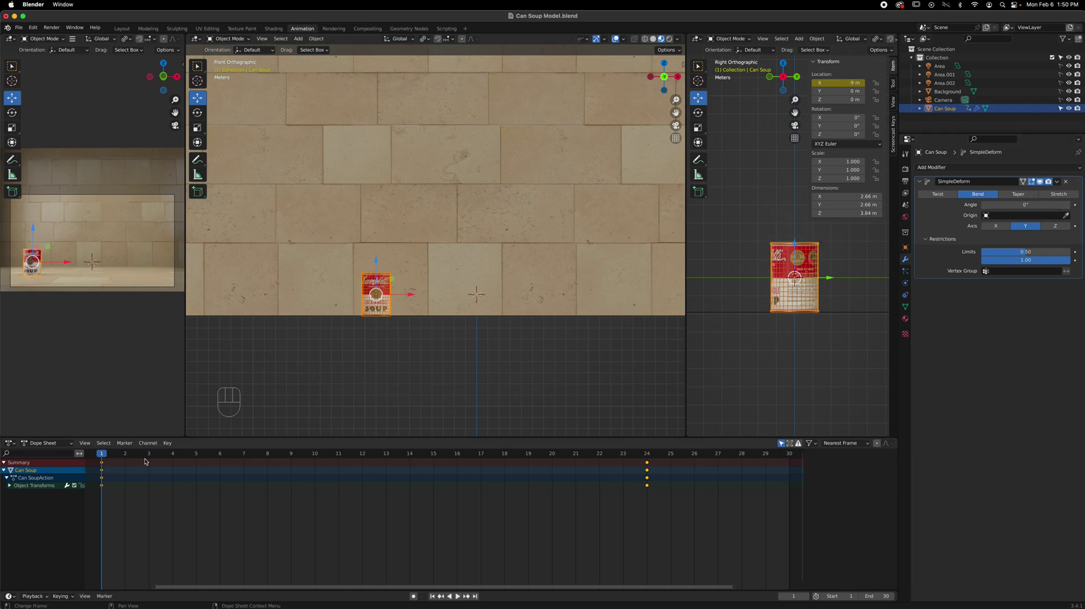
pyautogui.press('space')
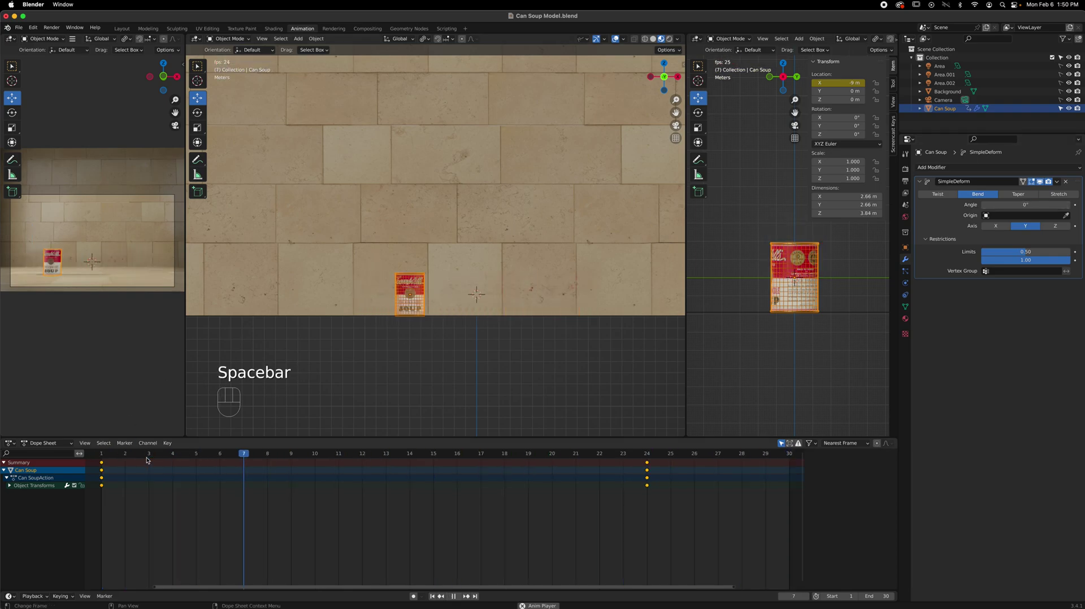
pyautogui.press('space')
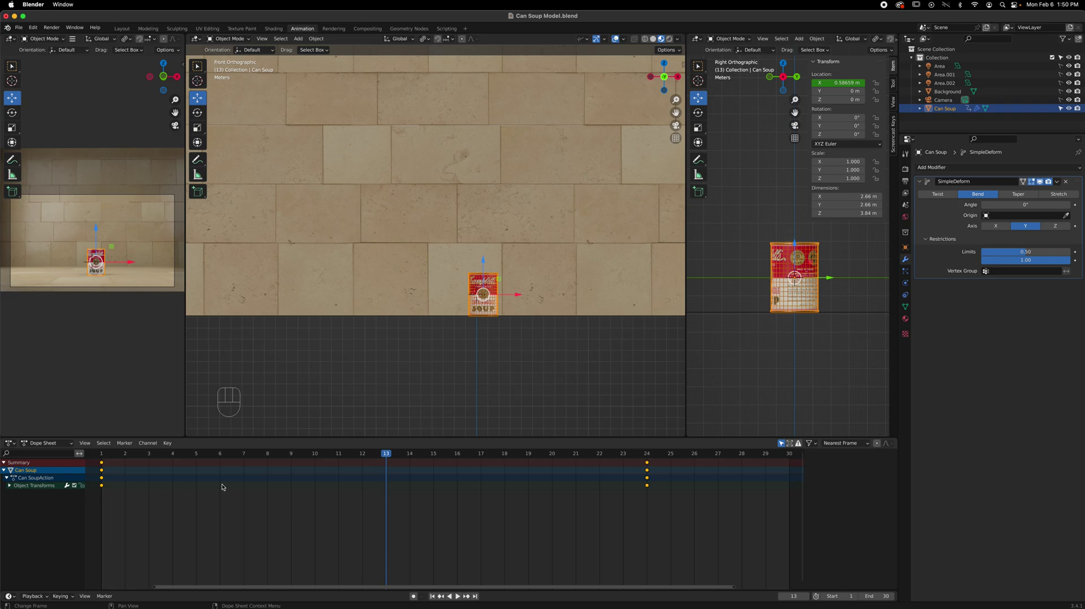
pyautogui.moveTo(390, 457); pyautogui.dragTo(152, 488)
pyautogui.moveTo(158, 456); pyautogui.dragTo(340, 375)
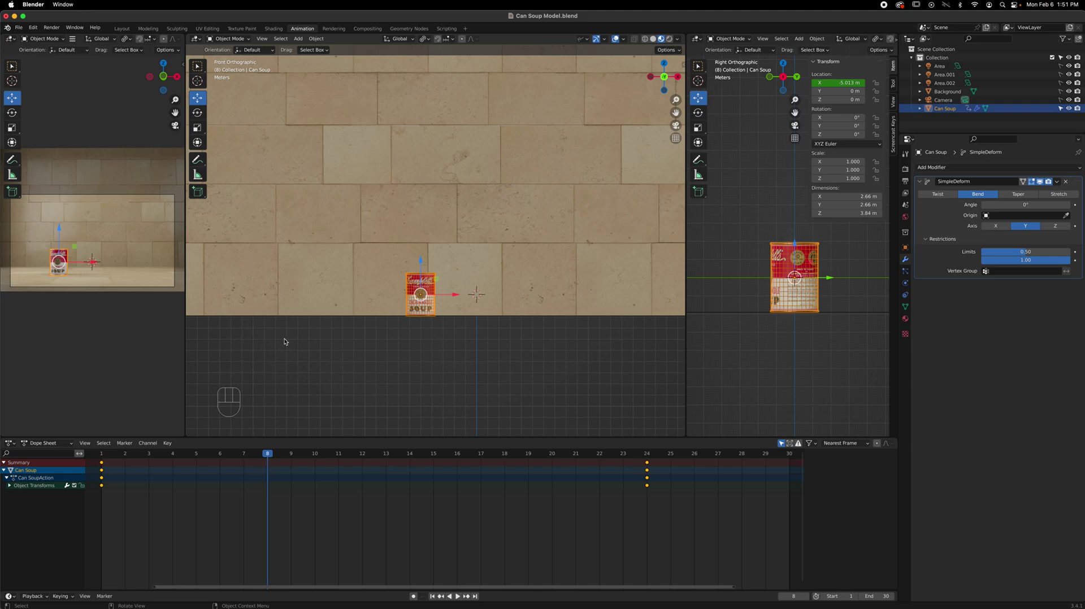
# Return to frame 1 and keyframe the can's unbent 0° angle there.
pyautogui.moveTo(265, 457); pyautogui.dragTo(115, 472)
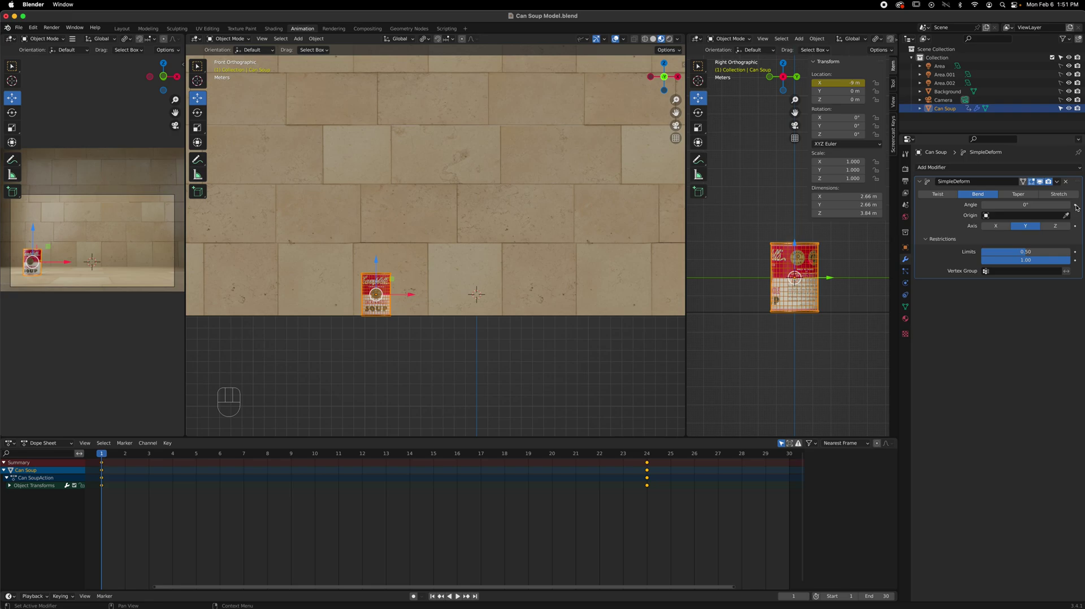
pyautogui.click(1080, 206)
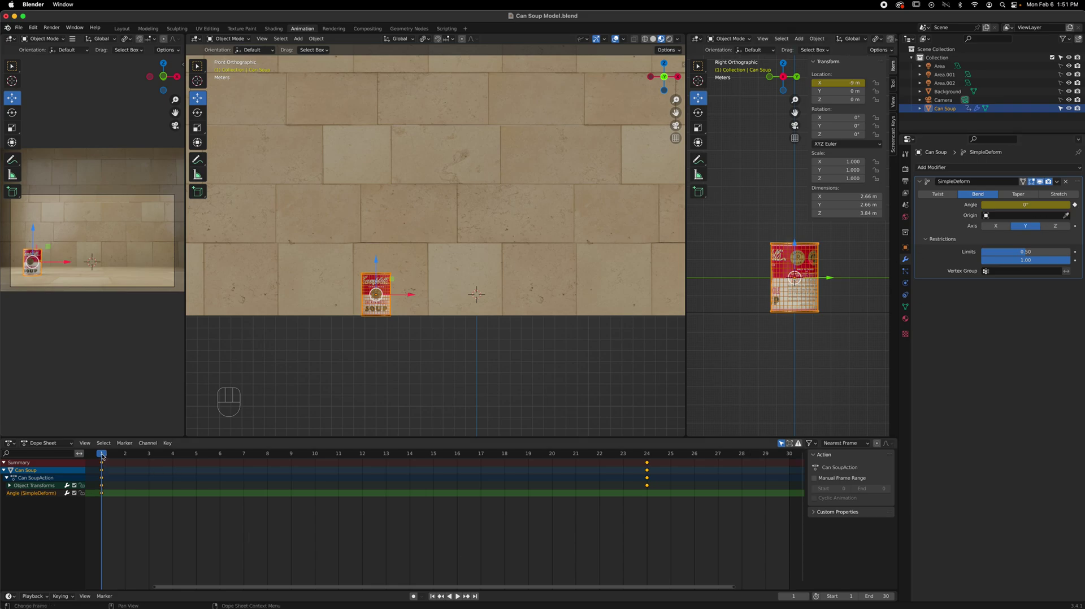
# Scrub the playhead to frame 10 where the bend key will go.
pyautogui.moveTo(104, 455); pyautogui.dragTo(314, 458)
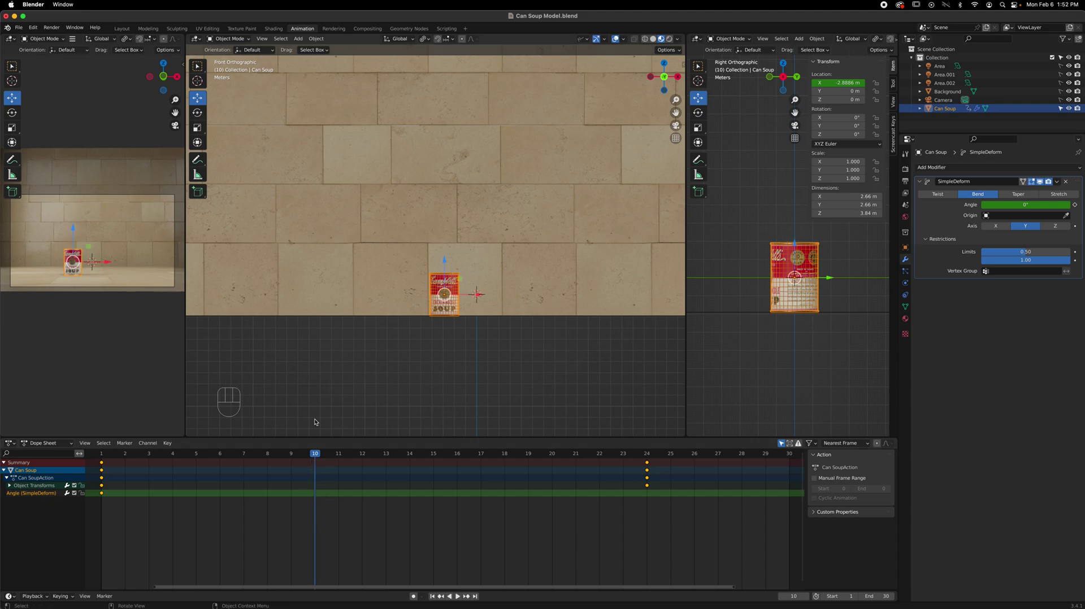
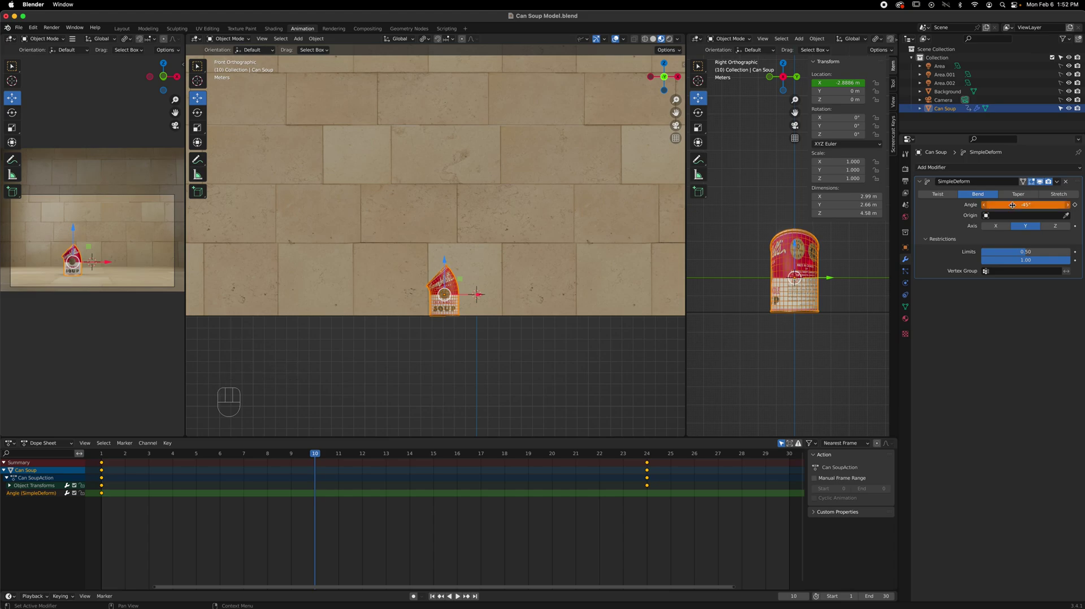
pyautogui.click(1076, 207)
pyautogui.moveTo(320, 453); pyautogui.dragTo(188, 549)
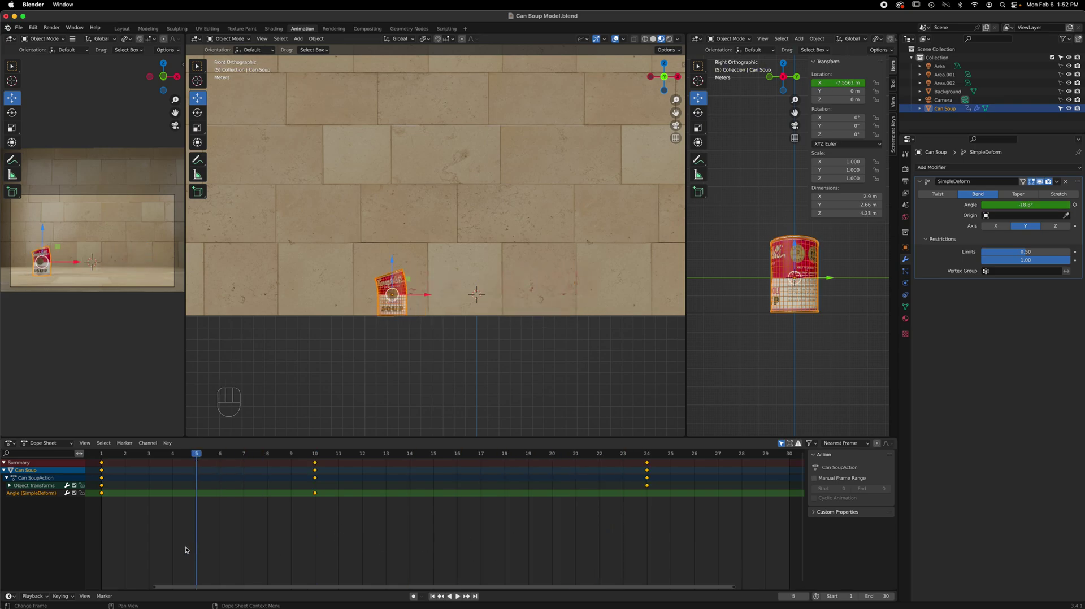
pyautogui.press('space')
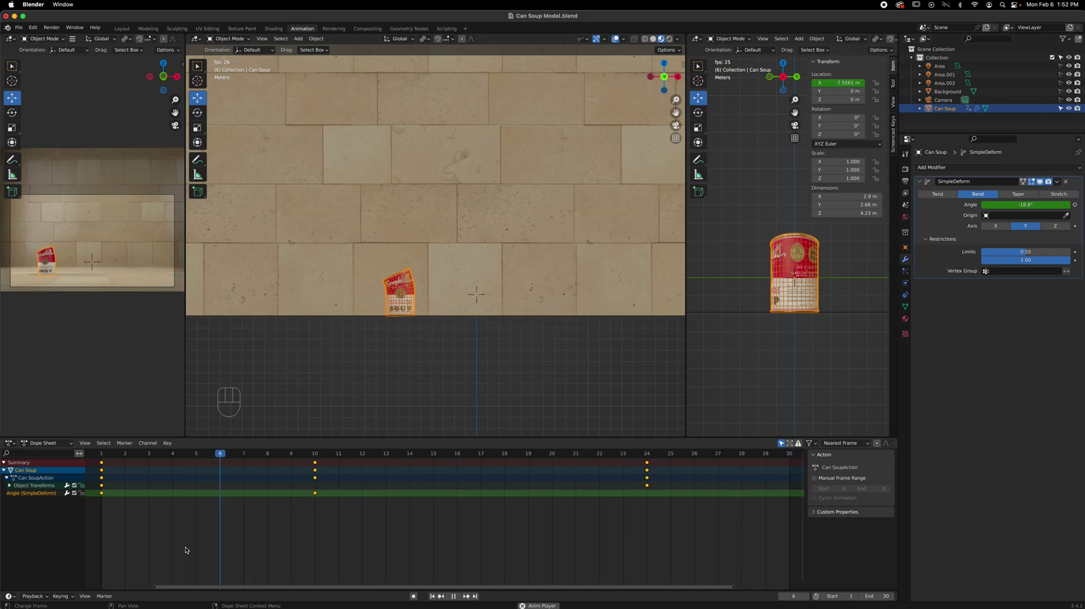
pyautogui.press('space')
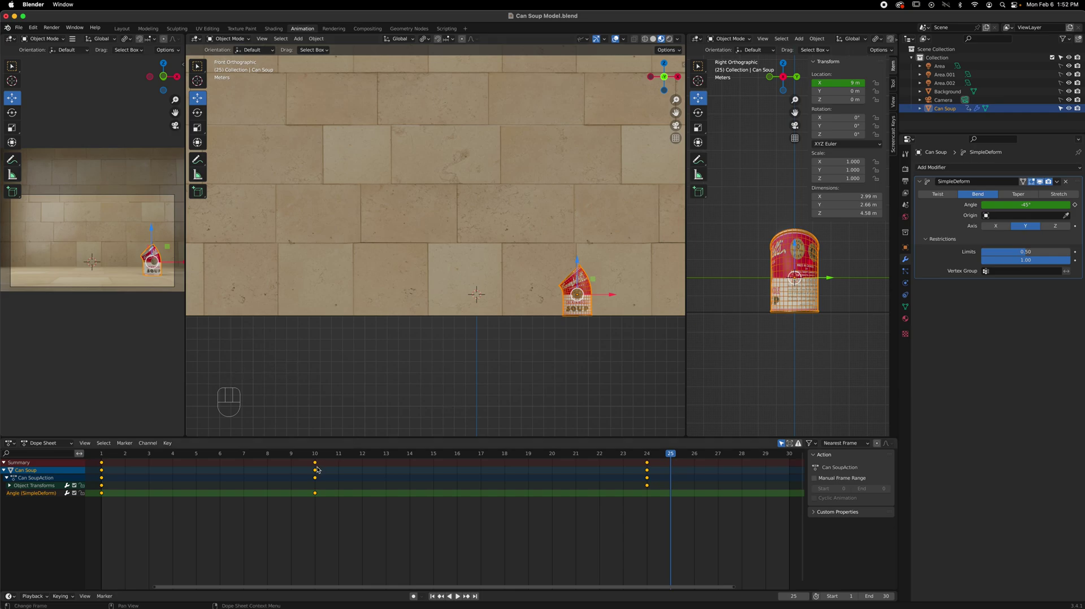
# Move all keyframes at frame 10 to frame 11 in the Dope Sheet.
pyautogui.click(324, 507)
pyautogui.moveTo(325, 513); pyautogui.dragTo(306, 464)
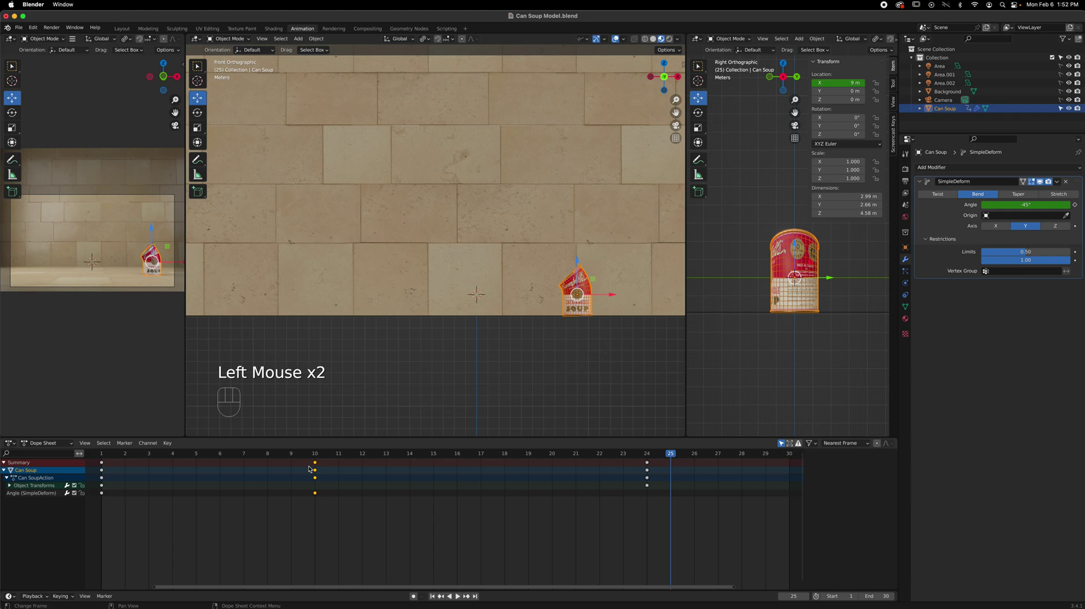
pyautogui.press('g')
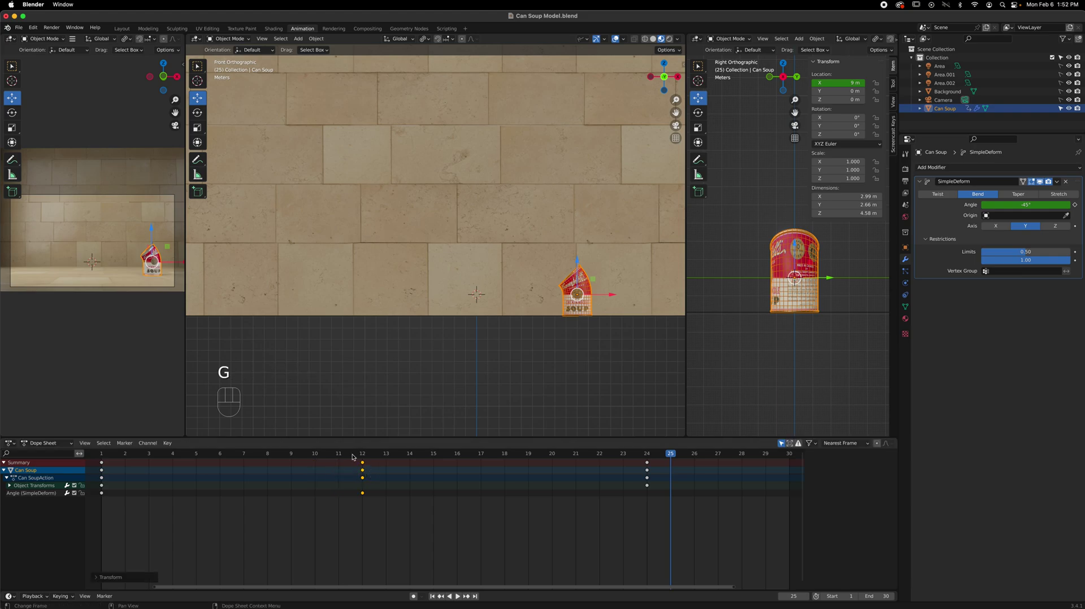
pyautogui.moveTo(673, 456); pyautogui.dragTo(41, 459)
pyautogui.press('space')
# Preview the animation, then scrub to frame 24 where the slide ends.
pyautogui.press('space')
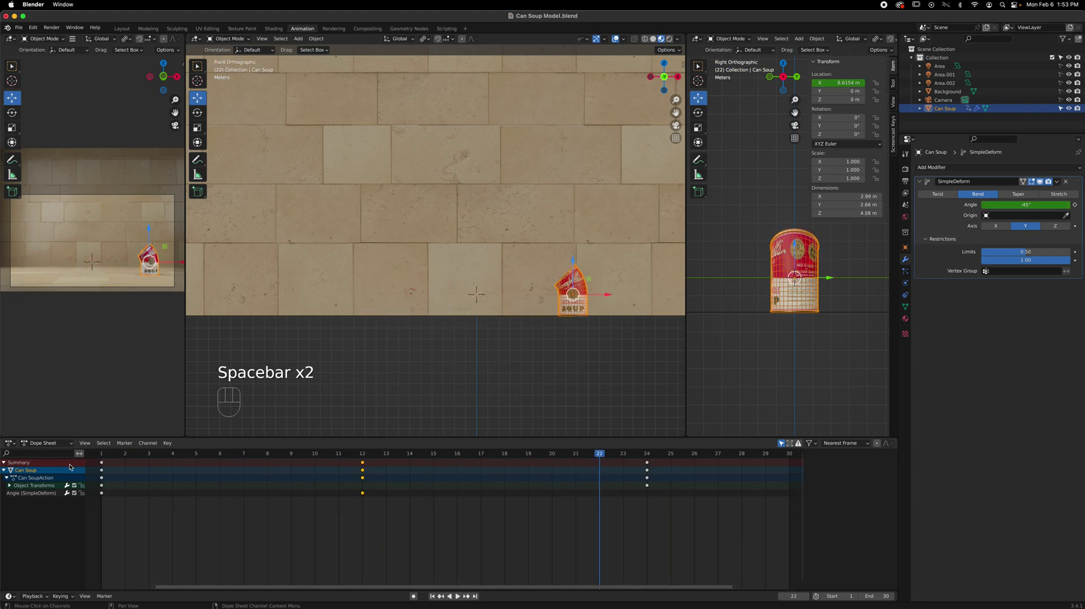
pyautogui.click(107, 452)
pyautogui.press('space')
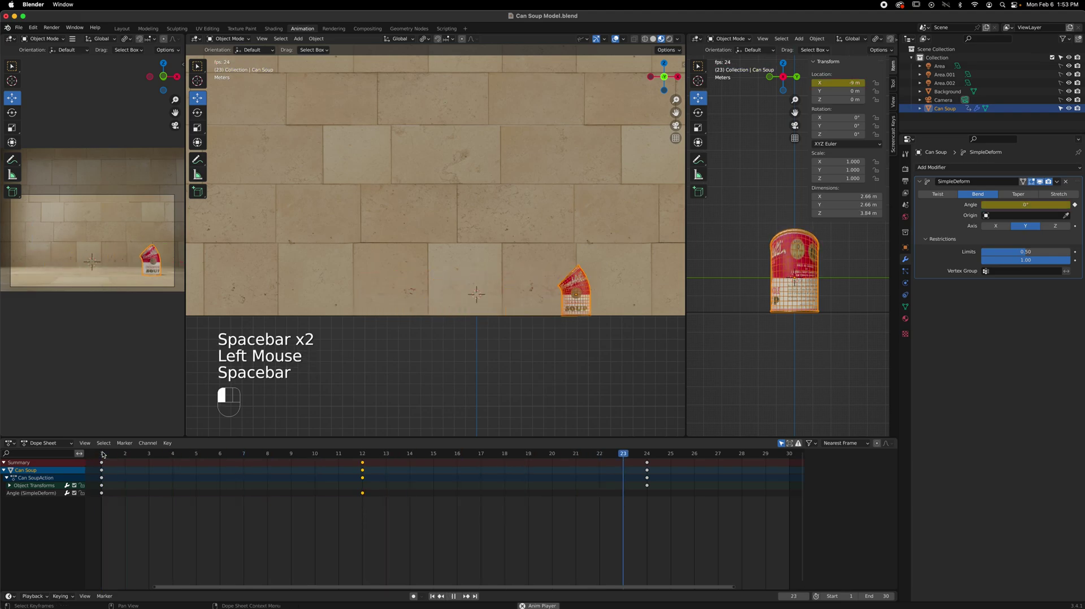
pyautogui.press('space')
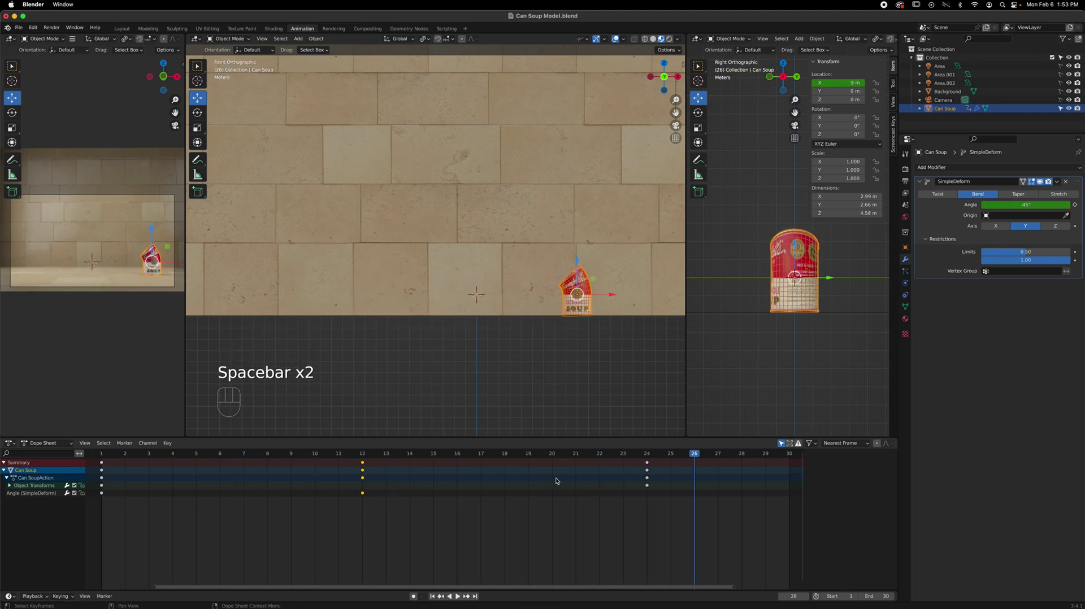
pyautogui.moveTo(669, 456); pyautogui.dragTo(657, 462)
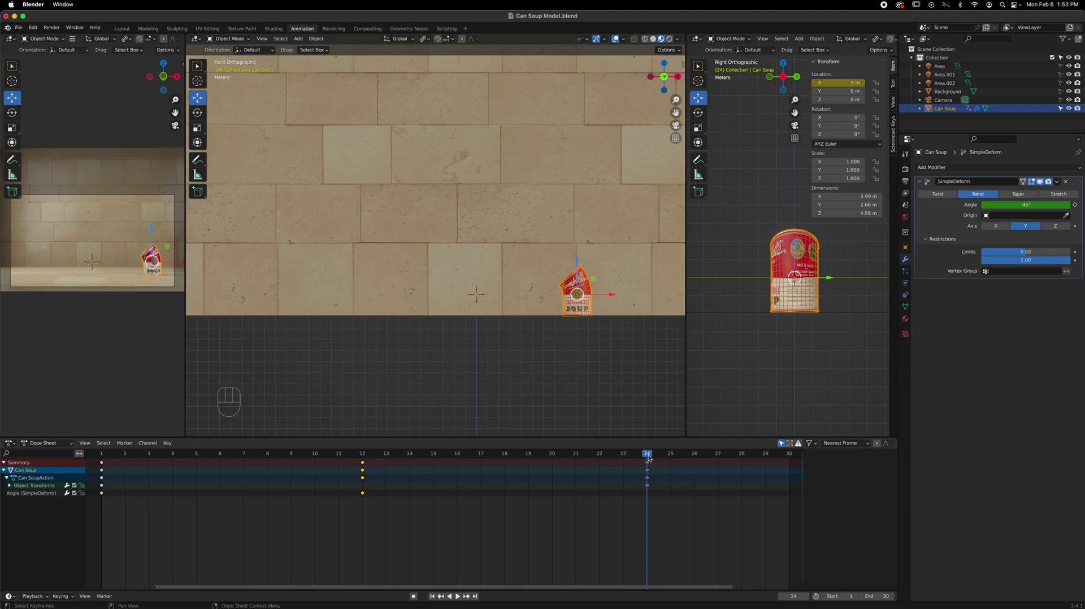
# Hold -45° at frame 20, key 0° at frame 24, and play from the start.
pyautogui.moveTo(596, 459); pyautogui.dragTo(548, 464)
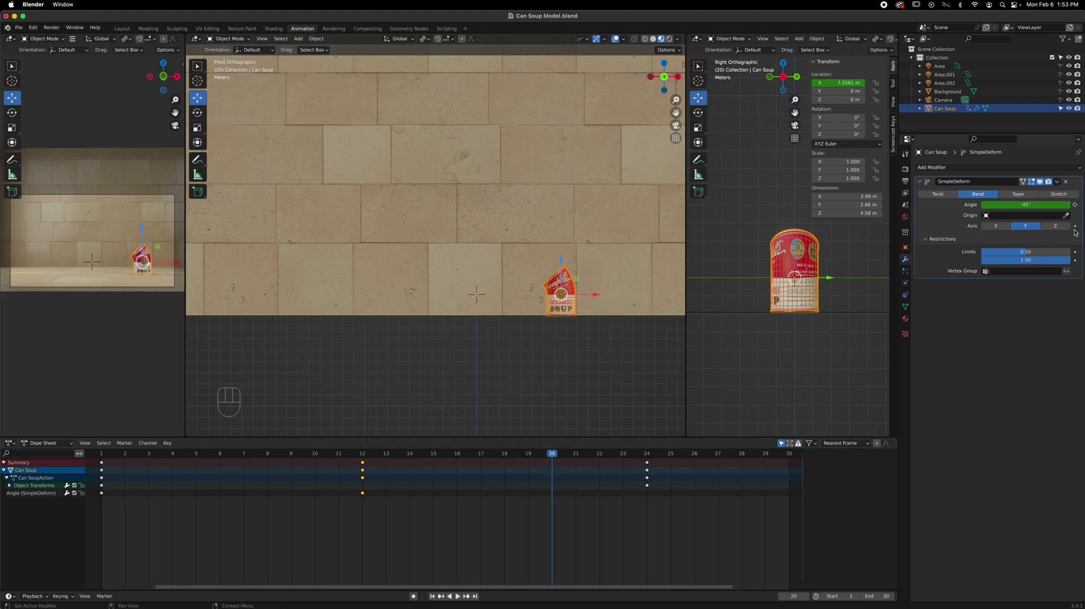
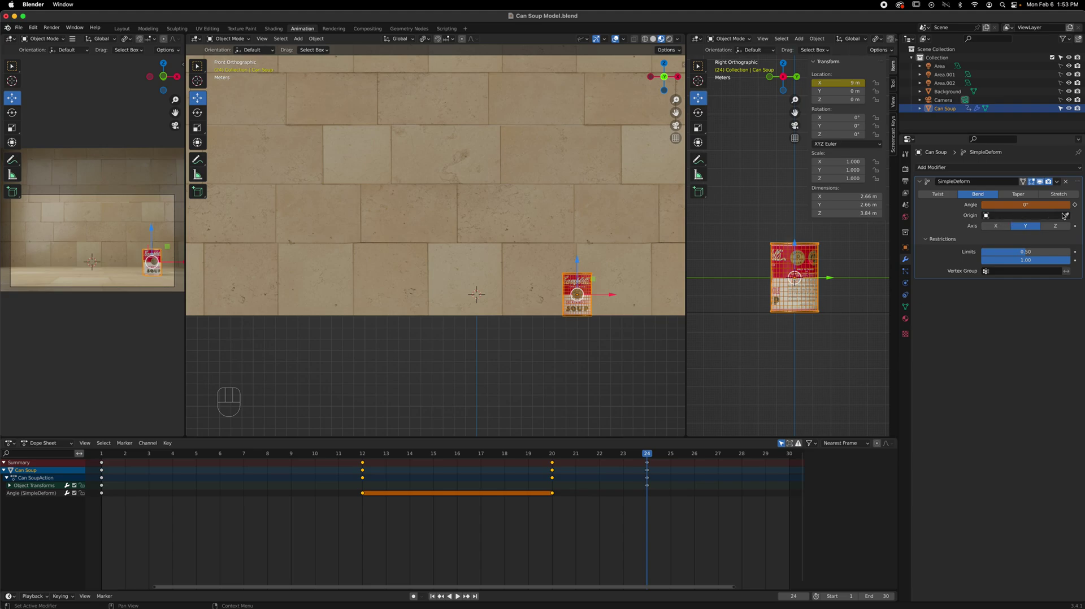
pyautogui.click(1076, 206)
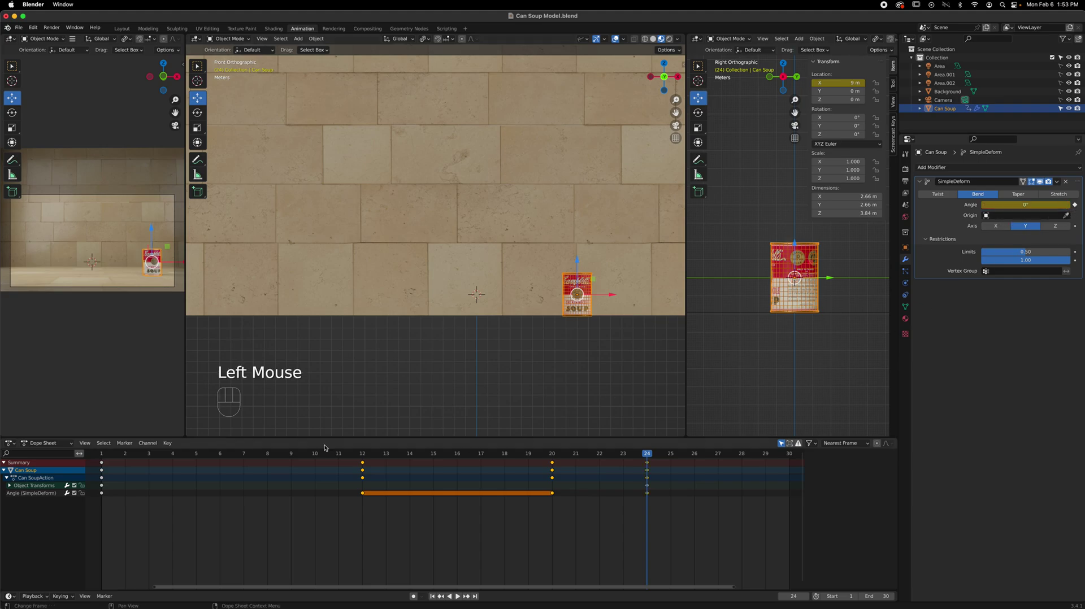
pyautogui.click(106, 455)
pyautogui.press('space')
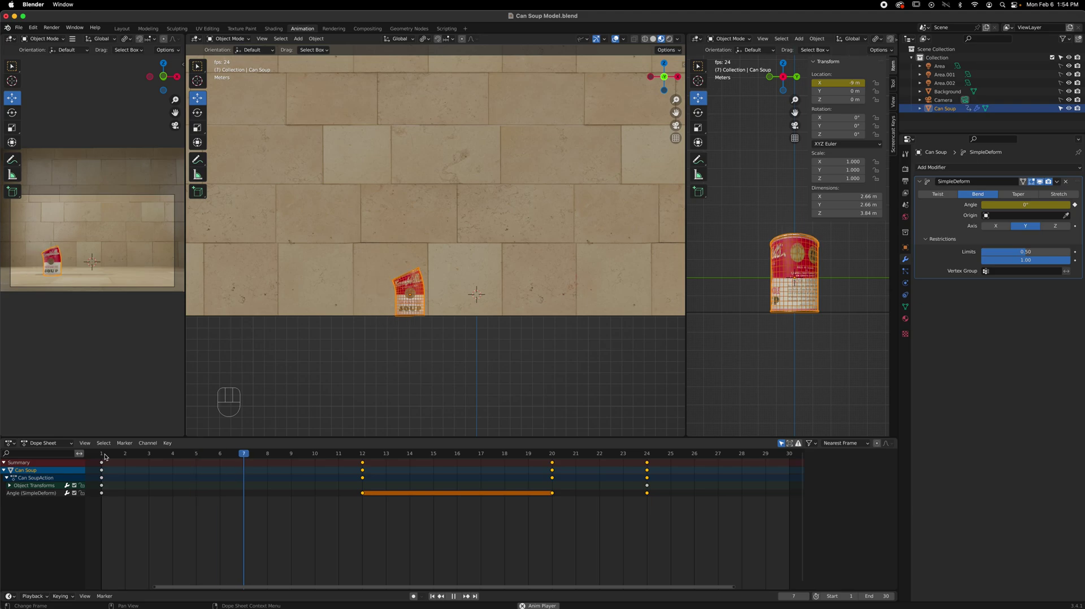
# Stop playback and scrub past frame 24 to check the frames after the slide.
pyautogui.press('space')
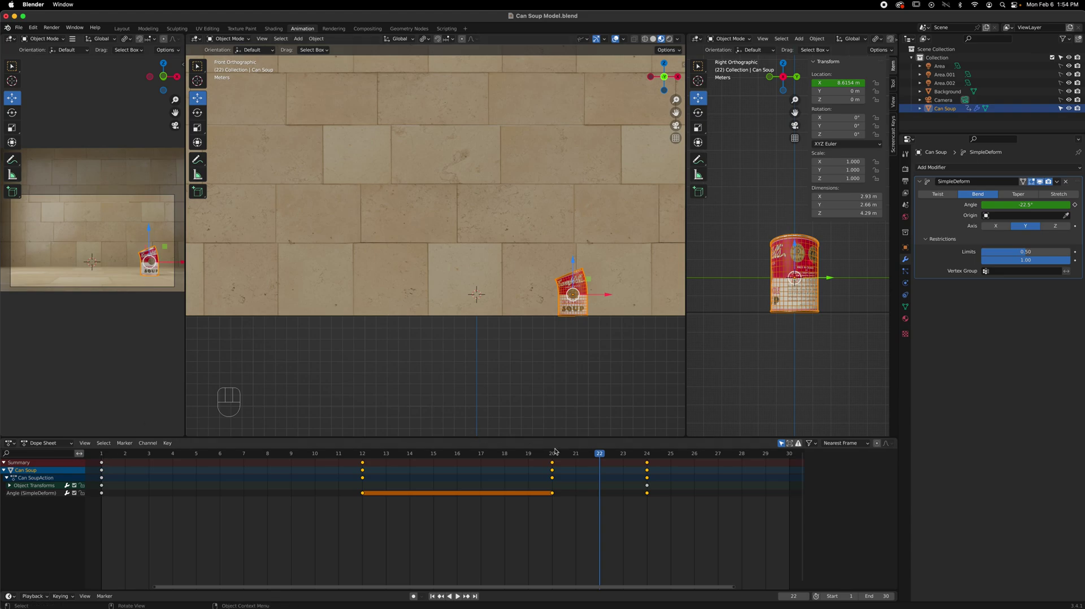
pyautogui.moveTo(592, 462); pyautogui.dragTo(630, 469)
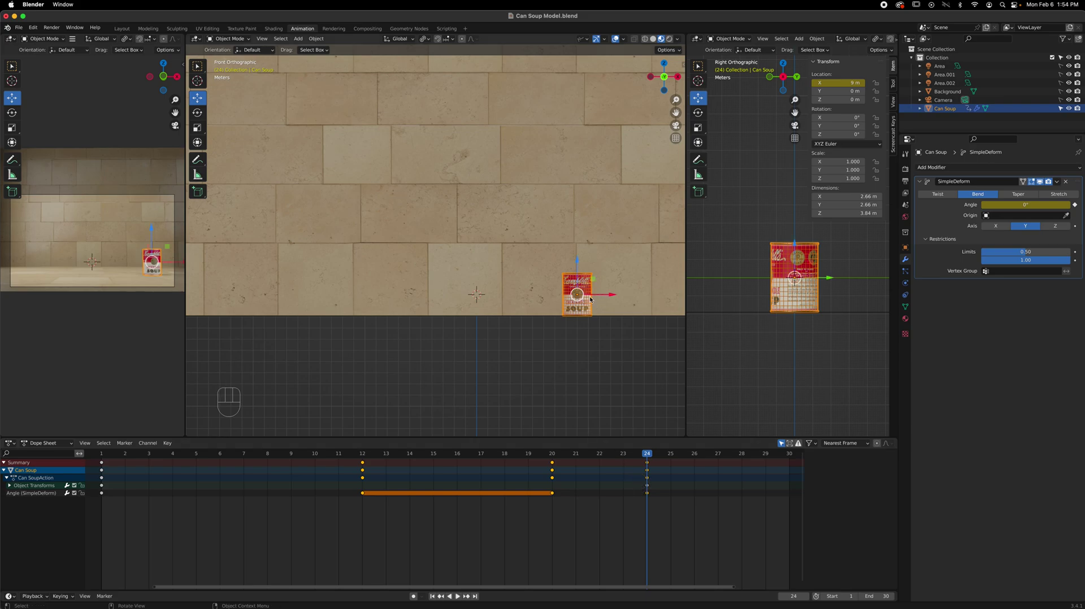
pyautogui.moveTo(635, 458); pyautogui.dragTo(720, 471)
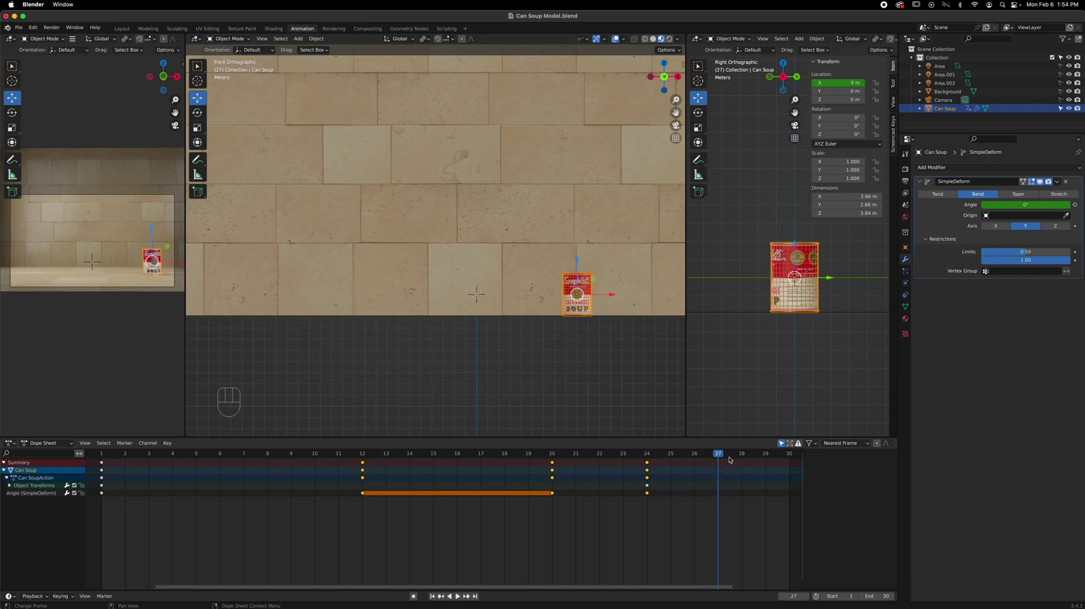
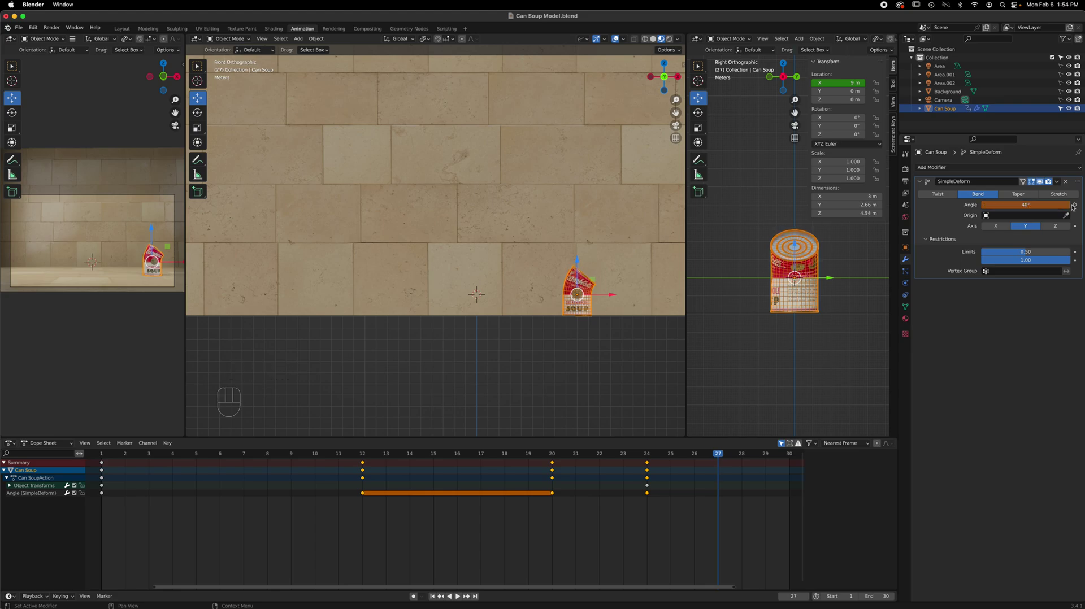
# Key sway angles at frames 27 (49°), 29 and 30 (0°), then preview the sway.
pyautogui.click(1075, 205)
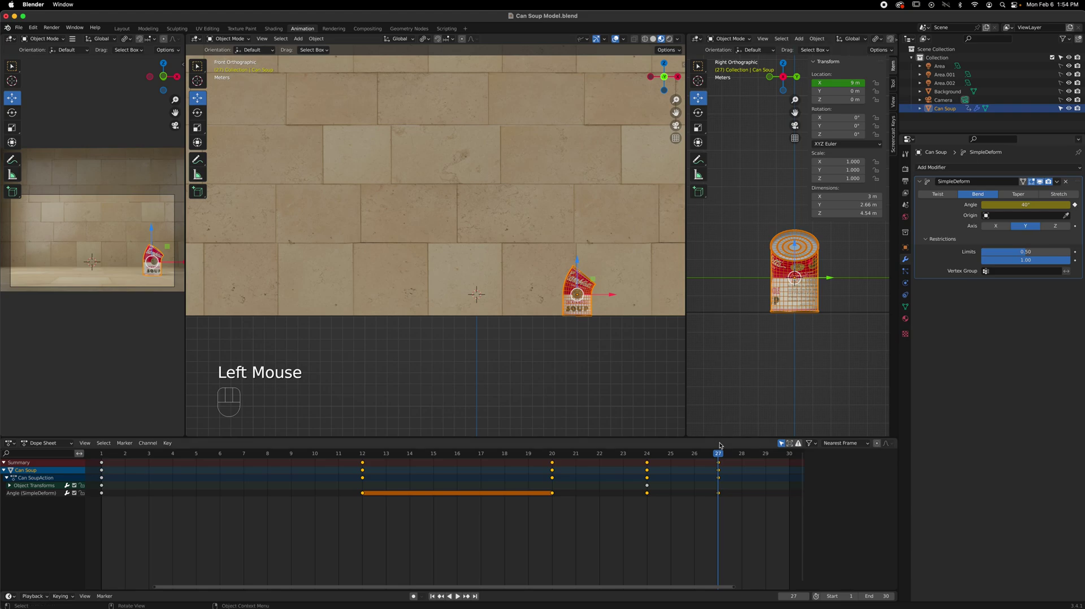
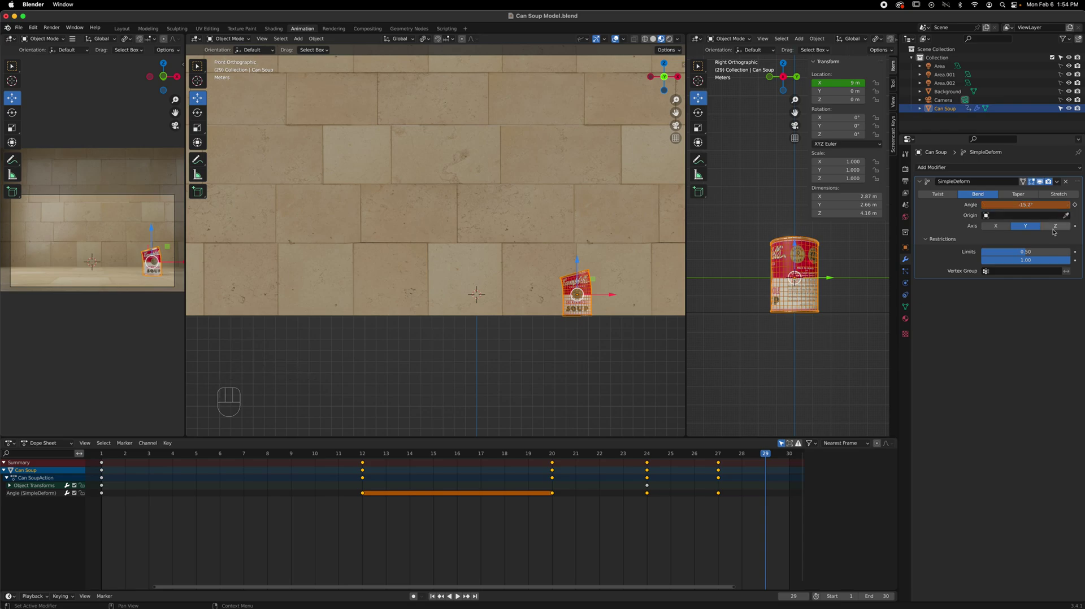
pyautogui.click(1076, 204)
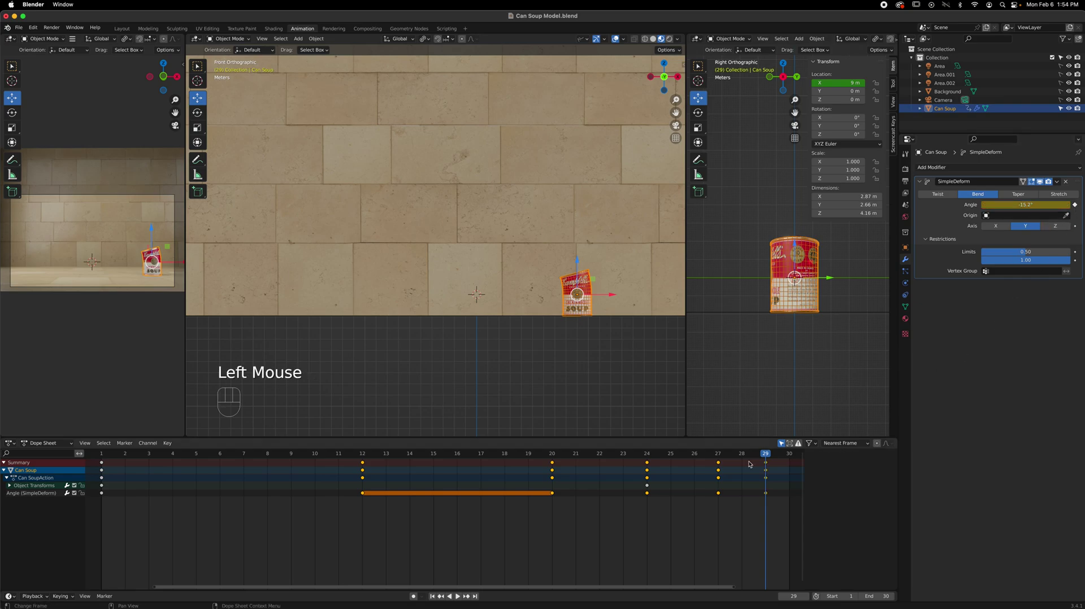
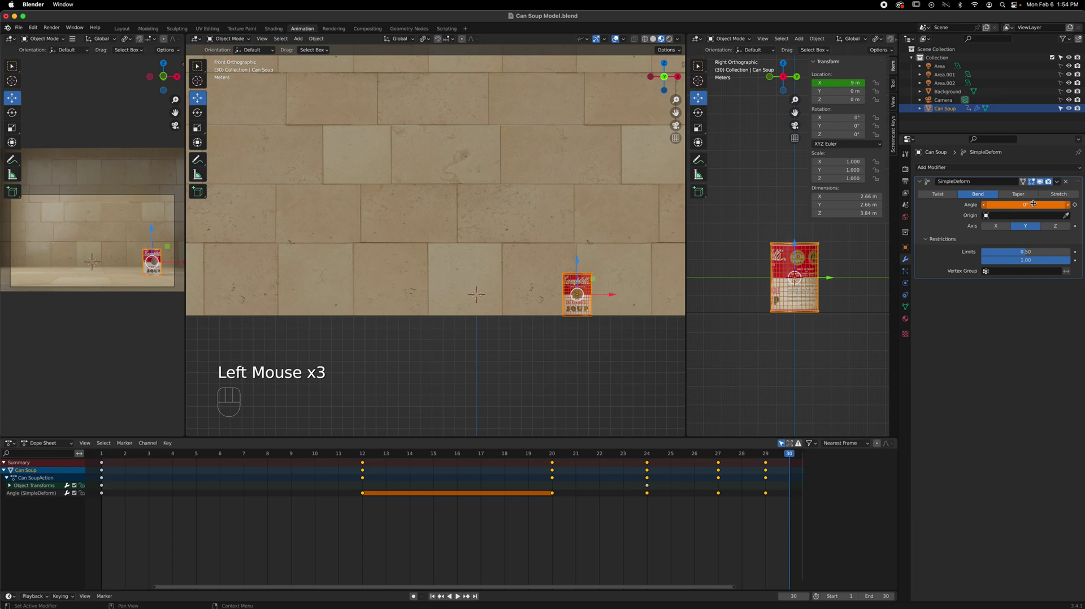
pyautogui.click(1081, 204)
pyautogui.press('space')
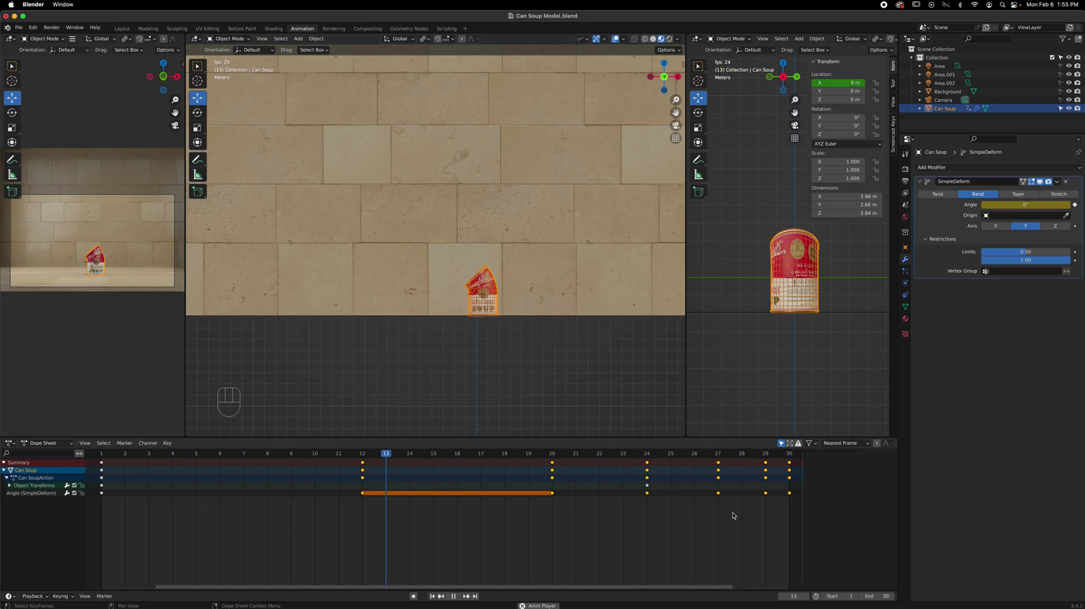
# Move the frame 27 keys to 26 and the frame 29 keys to 28, then play to check the timing.
pyautogui.press('space')
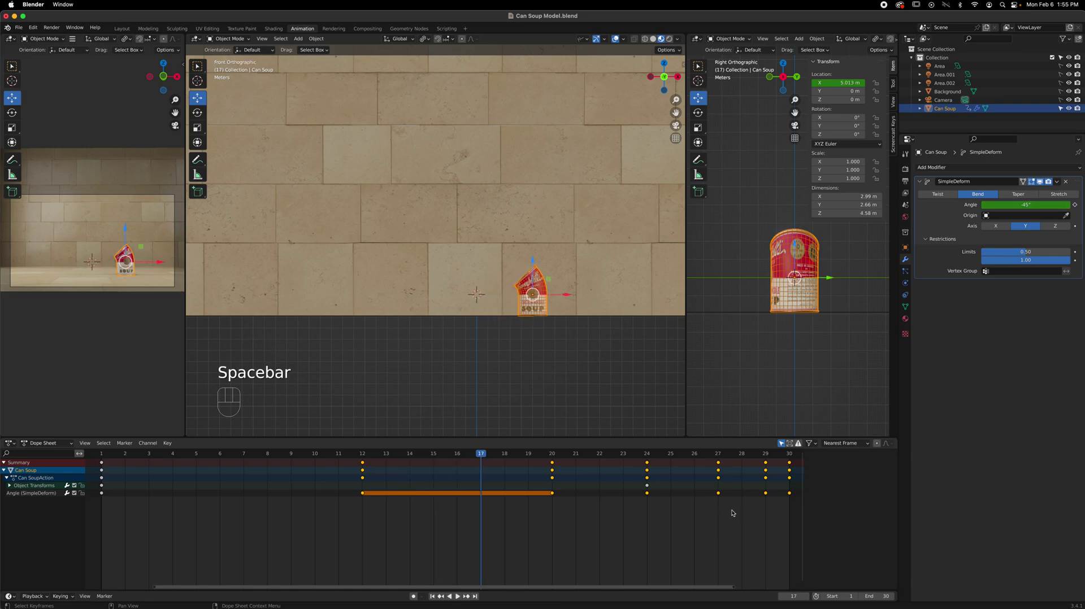
pyautogui.moveTo(736, 514); pyautogui.dragTo(715, 477)
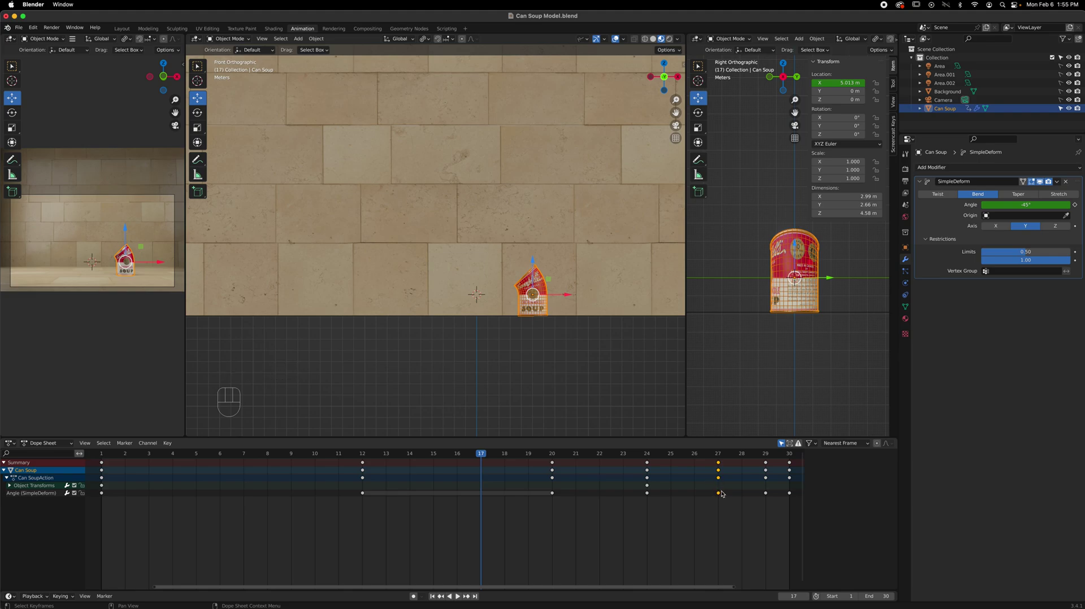
pyautogui.press('g')
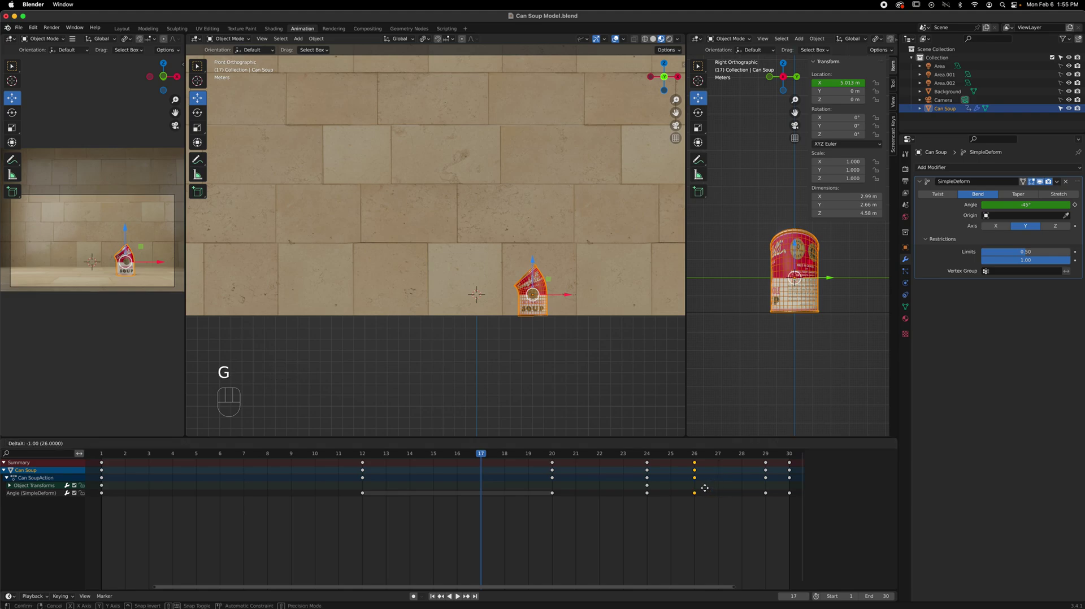
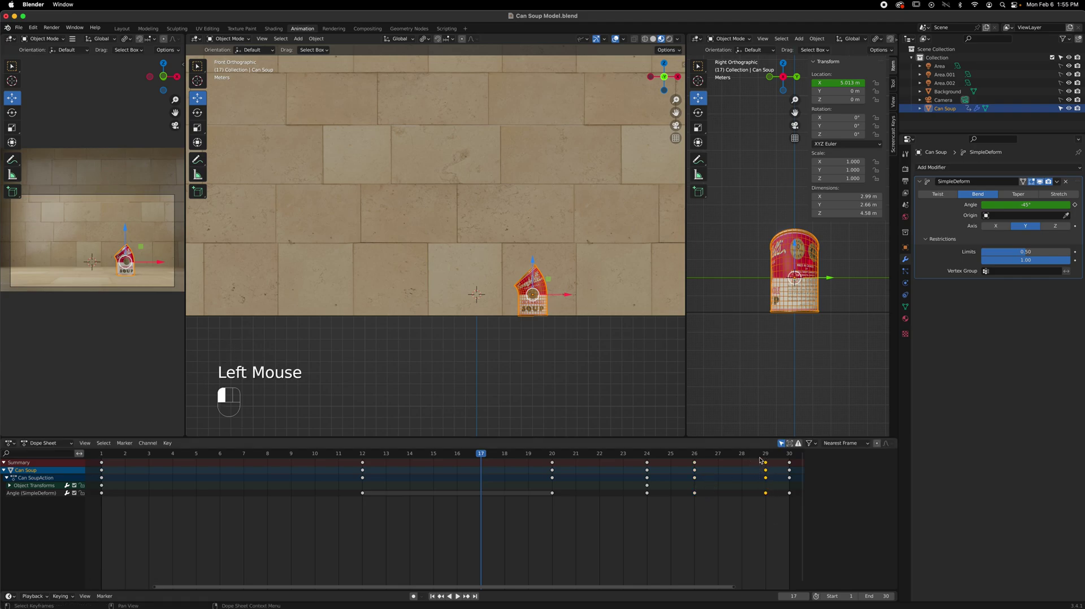
pyautogui.press('g')
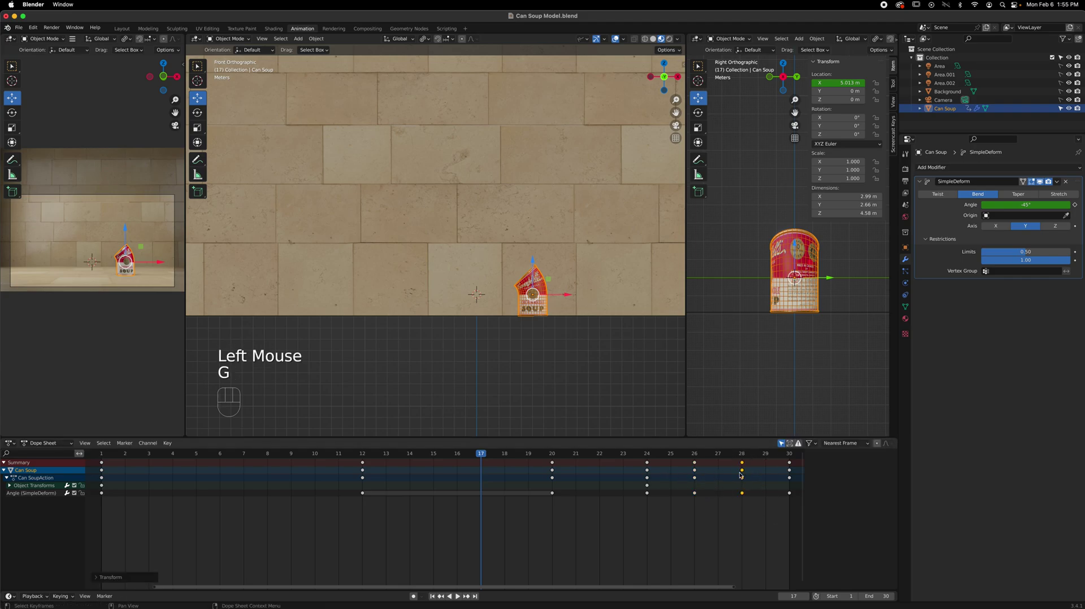
pyautogui.press('space')
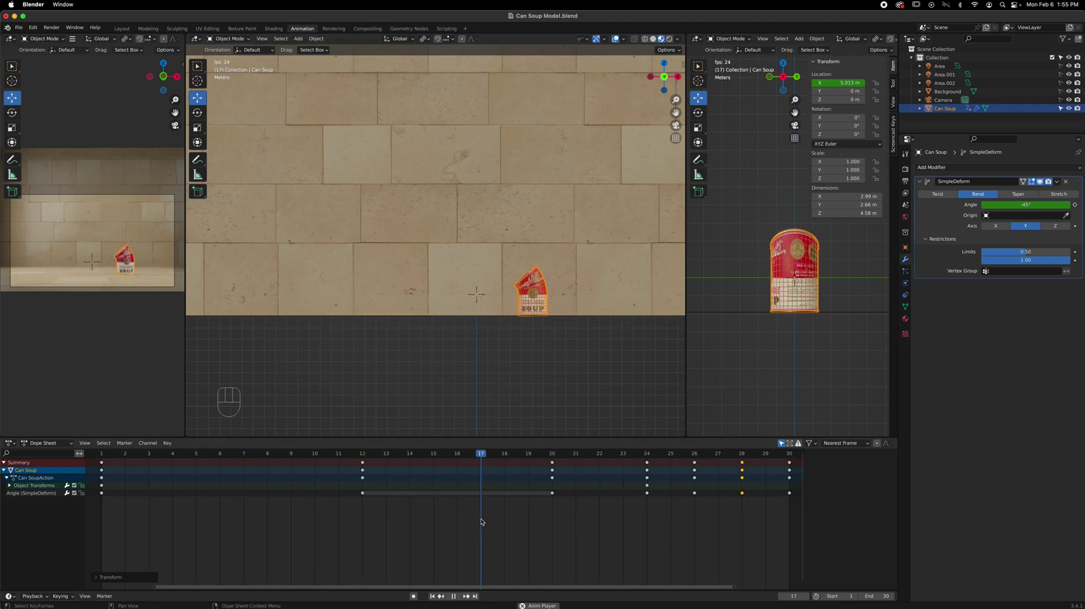
pyautogui.press('space')
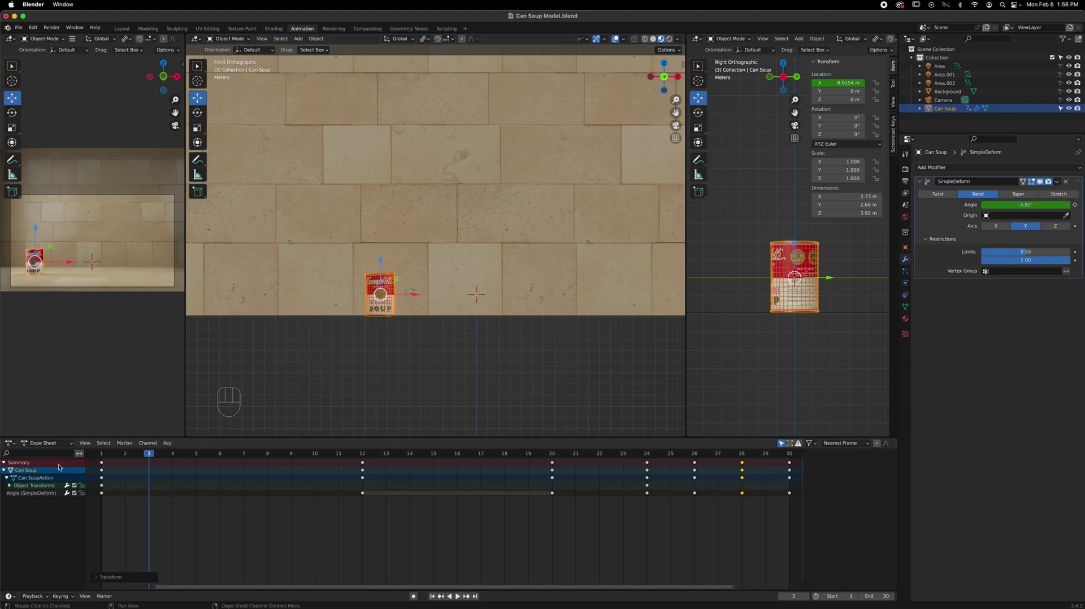
# Switch to the Graph Editor showing only the Can Soup's X Location curve, with the Angle channel hidden.
pyautogui.moveTo(9, 447); pyautogui.dragTo(123, 486)
pyautogui.click(382, 312)
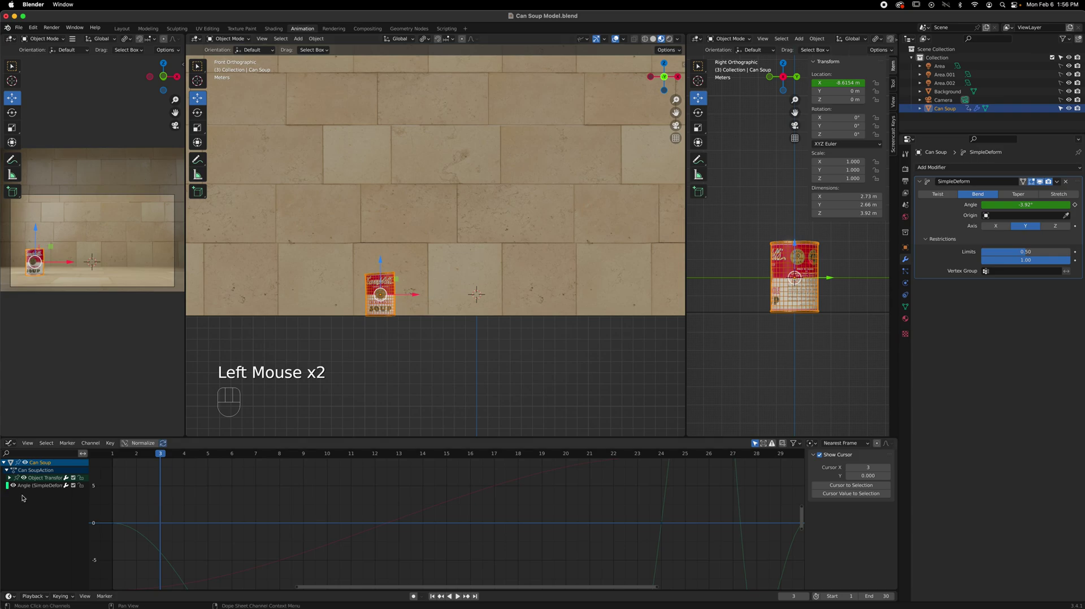
pyautogui.click(11, 479)
pyautogui.click(42, 486)
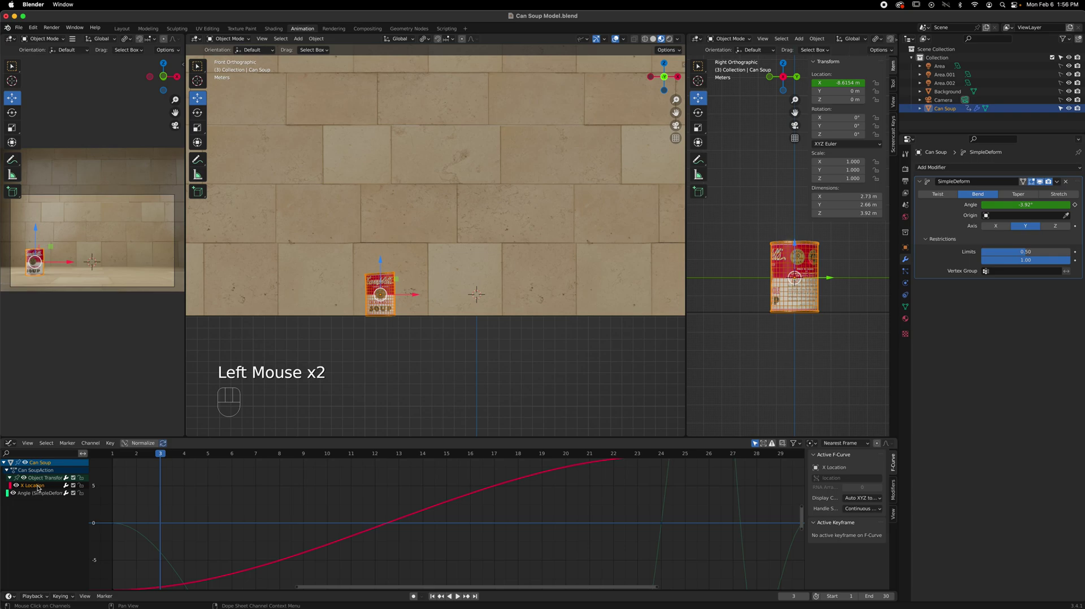
pyautogui.scroll(-3)
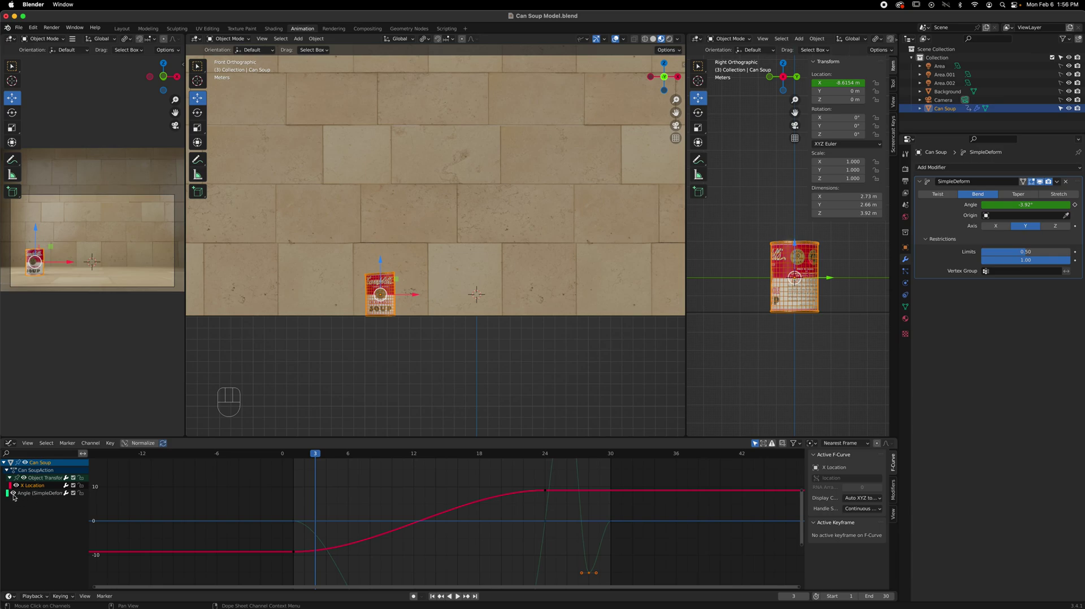
pyautogui.click(15, 495)
# Give every X Location key Automatic handles and play from frame 1 to see the eased slide.
pyautogui.moveTo(287, 473); pyautogui.dragTo(590, 553)
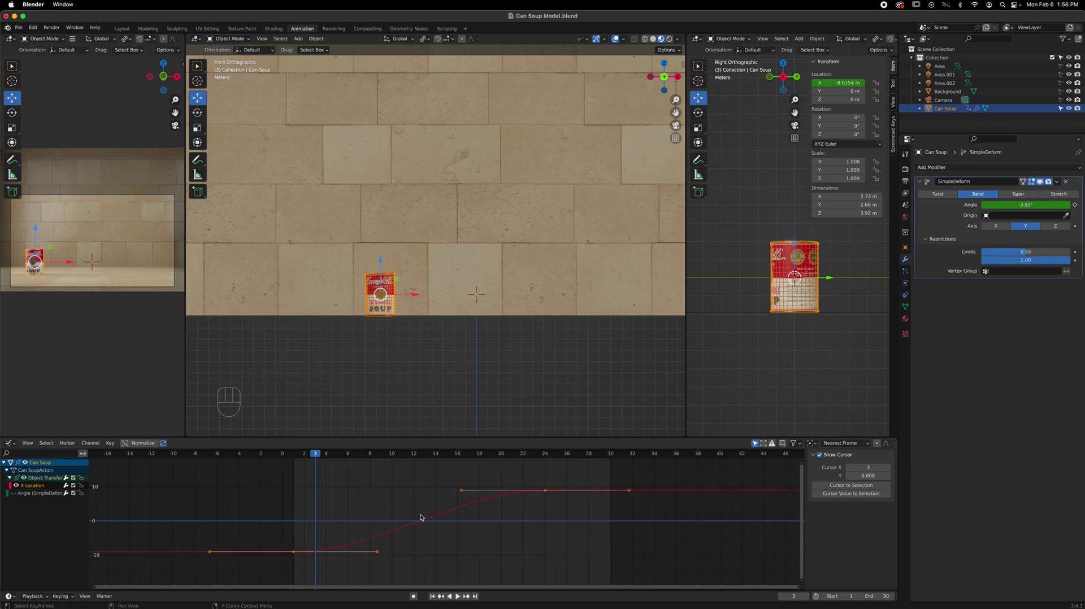
pyautogui.press('v')
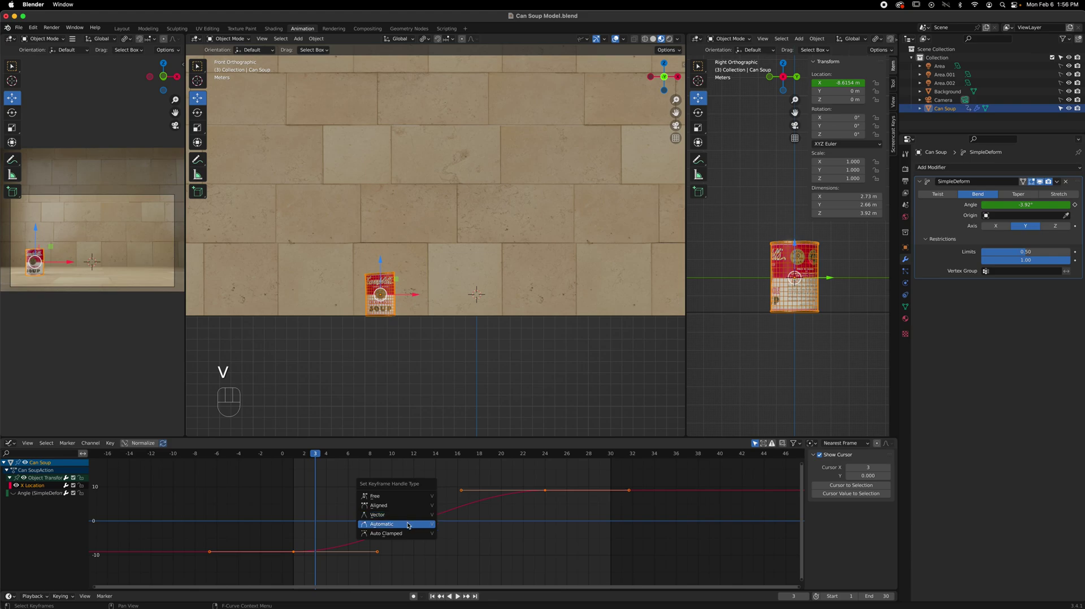
pyautogui.press('v')
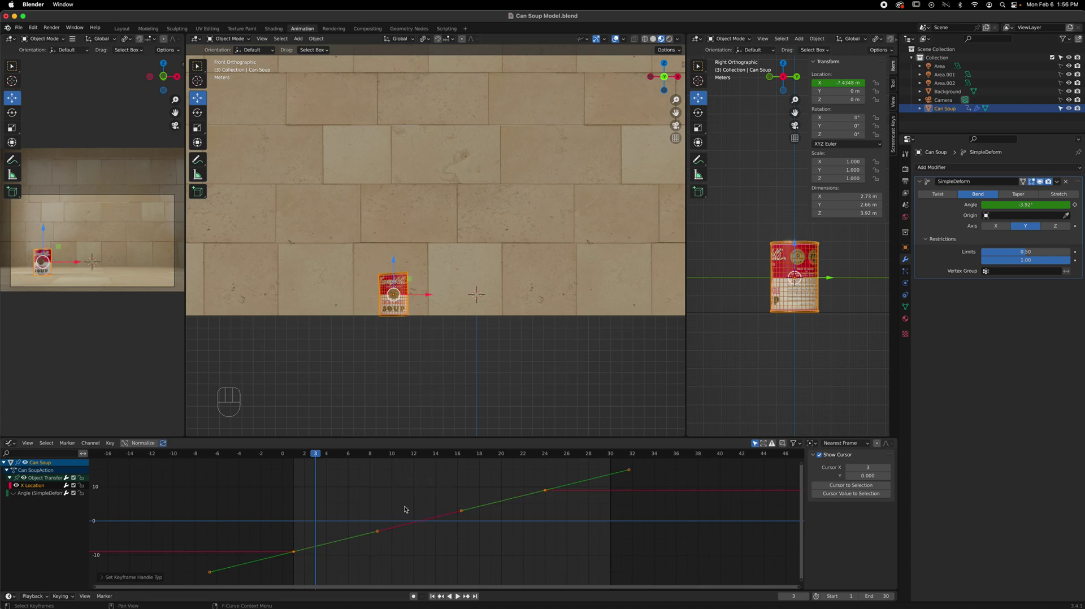
pyautogui.click(302, 454)
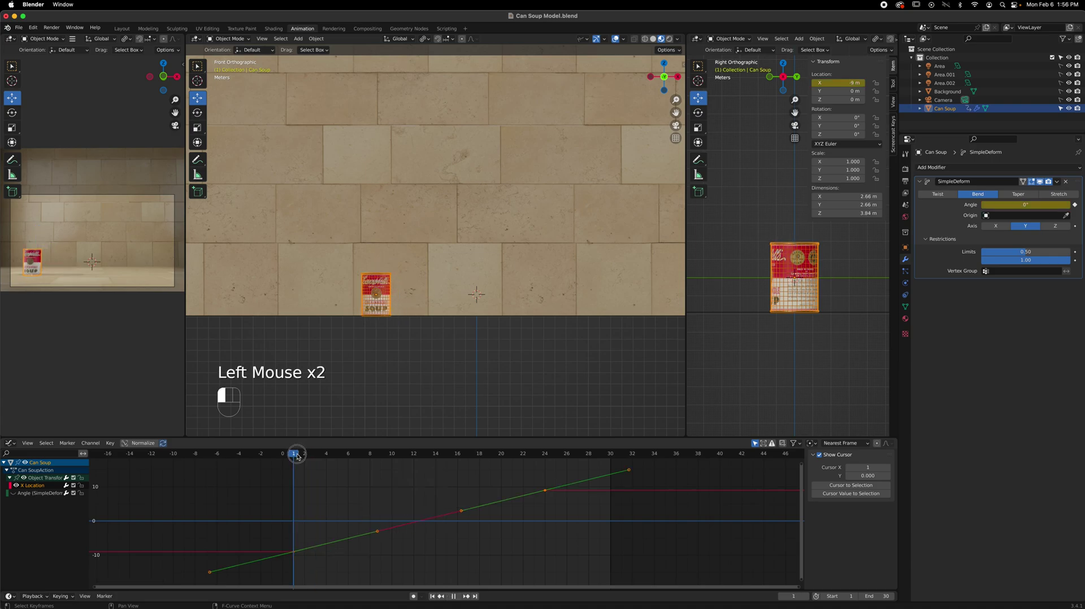
pyautogui.press('space')
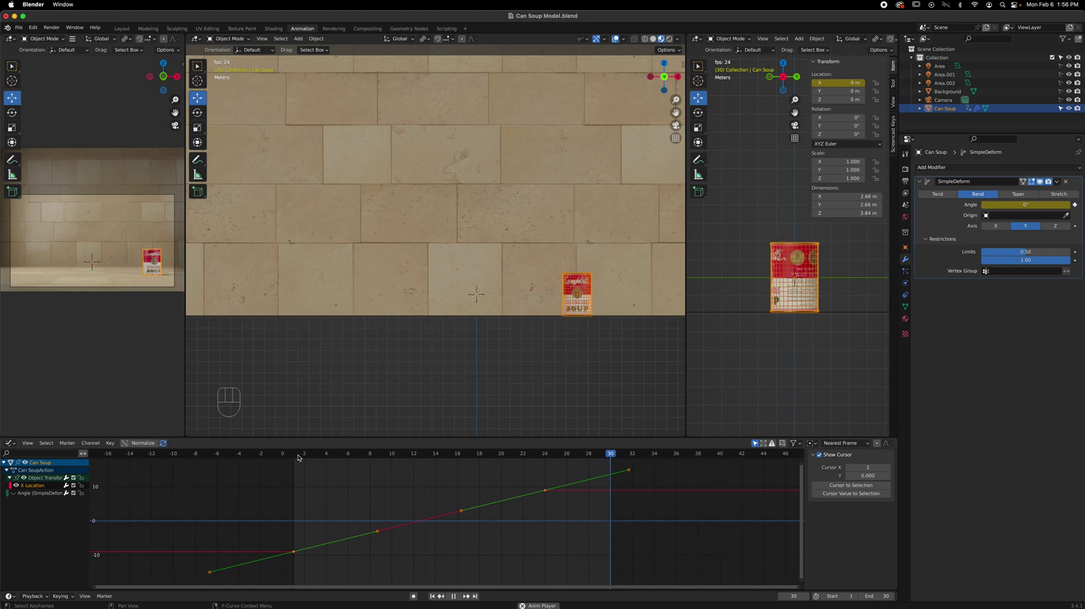
pyautogui.press('space')
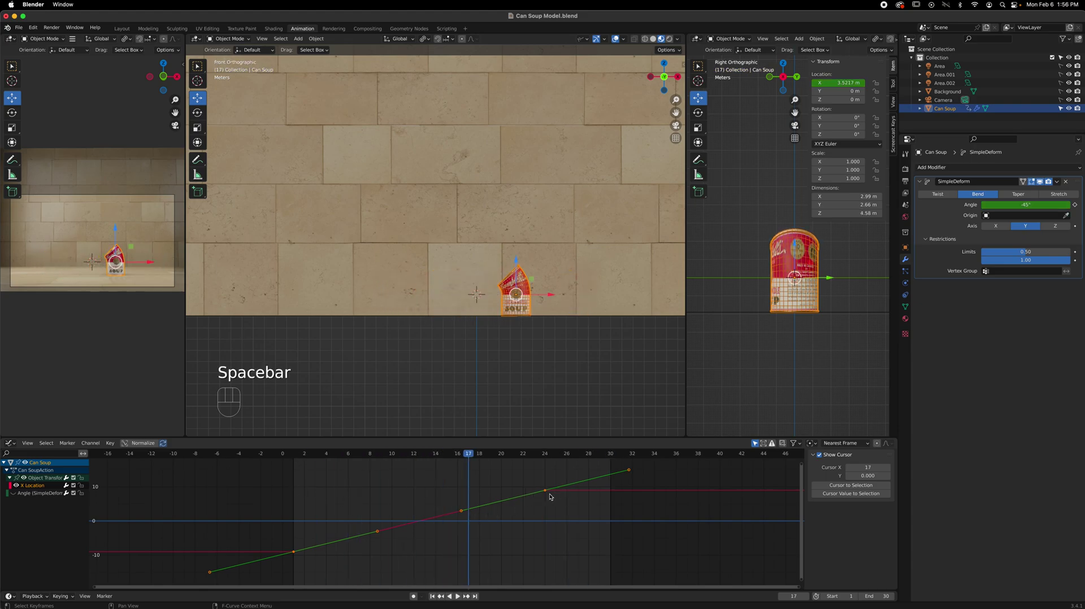
# Reapply the smooth handle type and scrub to frame 6, playing briefly to inspect the motion.
pyautogui.press('v')
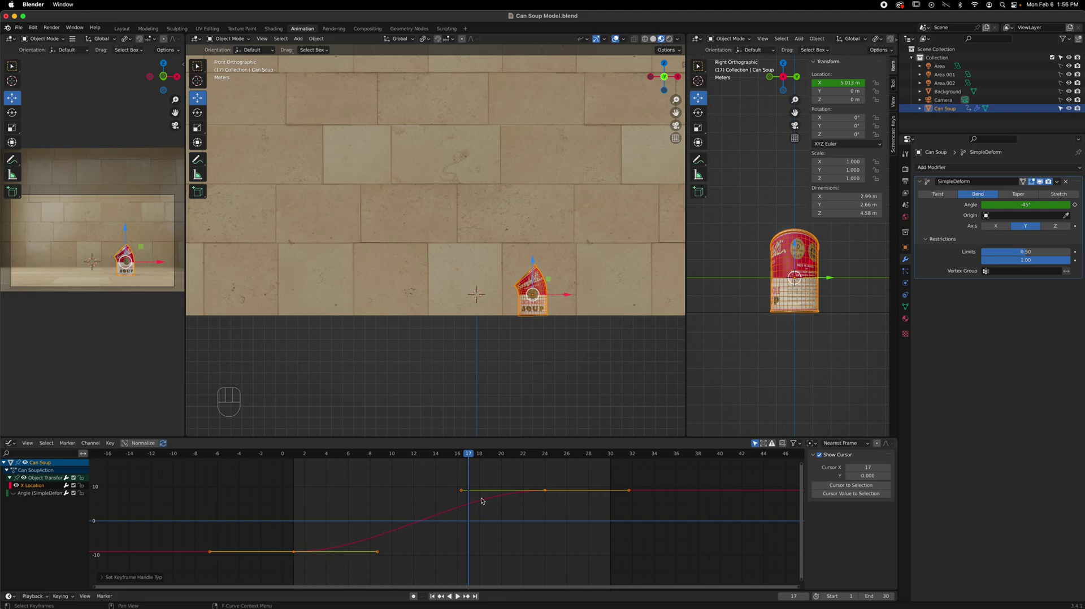
pyautogui.moveTo(296, 452); pyautogui.dragTo(330, 482)
pyautogui.press('space')
pyautogui.press('space')
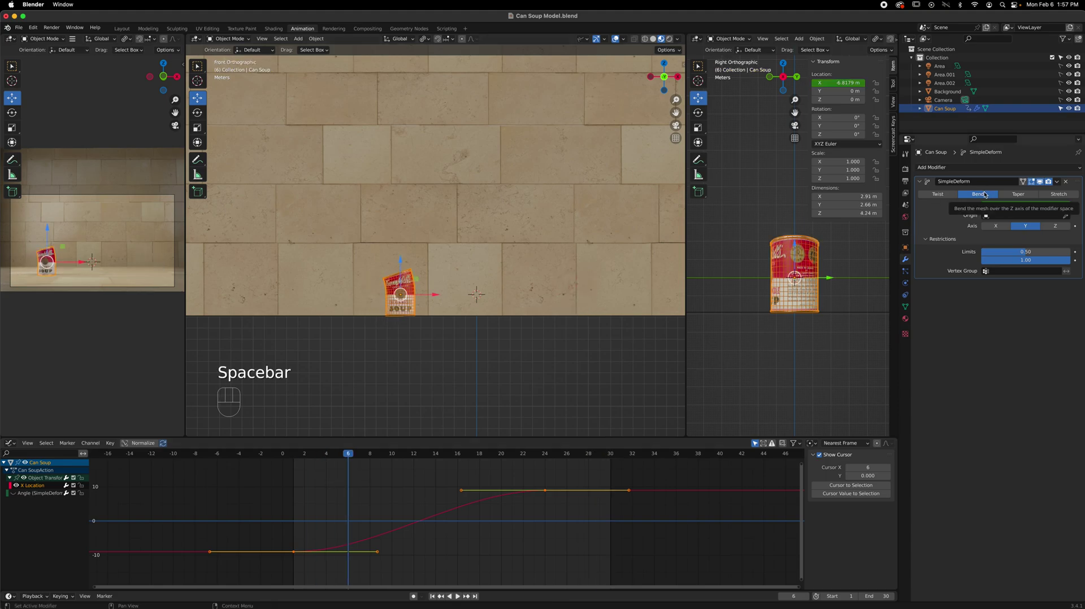